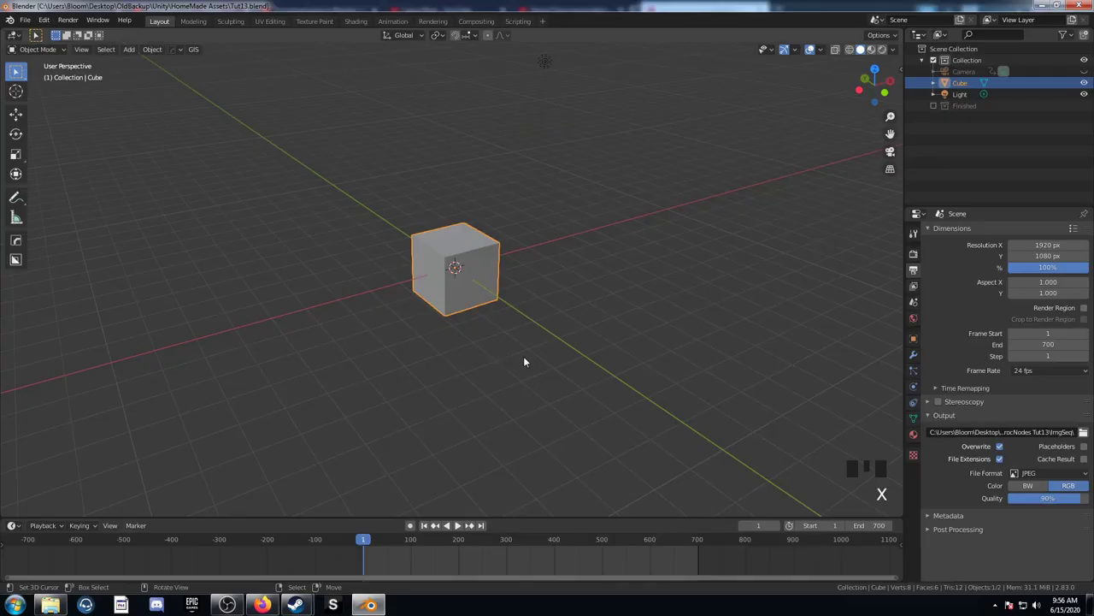
Delete the default cube, add a circle mesh and enter Edit Mode on it
{"action": "key", "text": "x"}
{"action": "key", "text": "shift+a"}
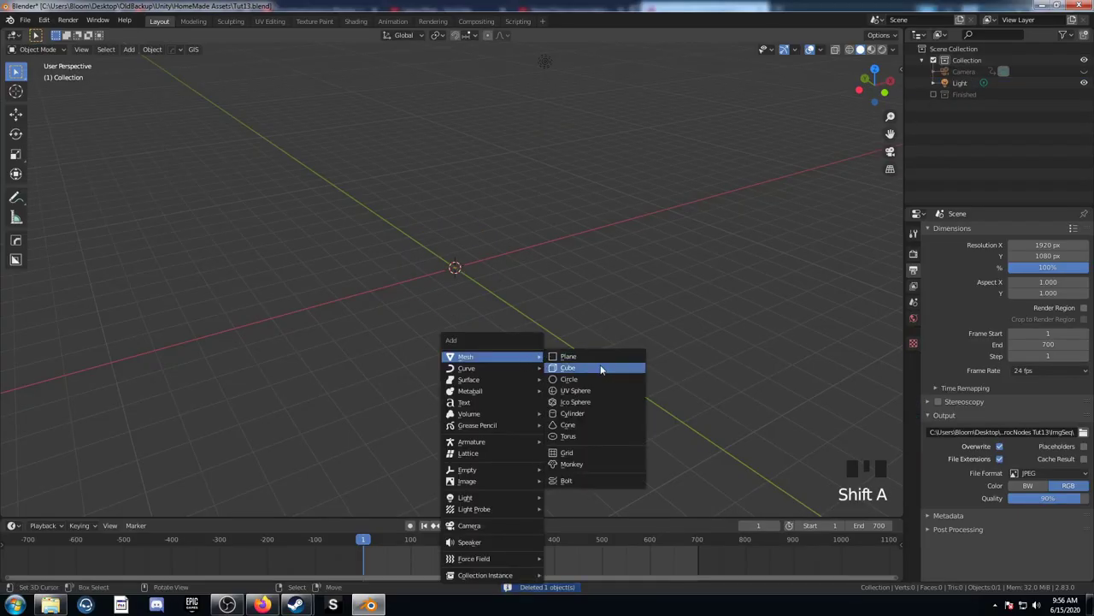
{"action": "key", "text": "KP_7"}
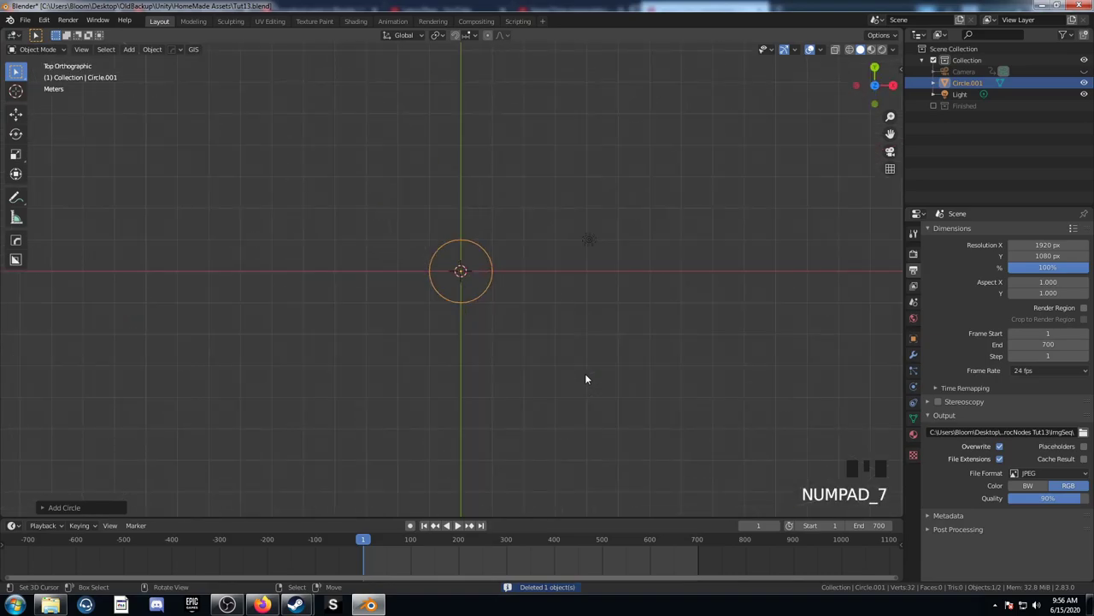
{"action": "scroll", "scroll_direction": "up", "scroll_amount": 3}
{"action": "key", "text": "Tab"}
Select the circle's edge ring and extrude it in place toward the centre
{"action": "scroll", "scroll_direction": "up", "scroll_amount": 3}
{"action": "scroll", "scroll_direction": "down", "scroll_amount": 3}
{"action": "key", "text": "a"}
{"action": "key", "text": "a"}
{"action": "key", "text": "a"}
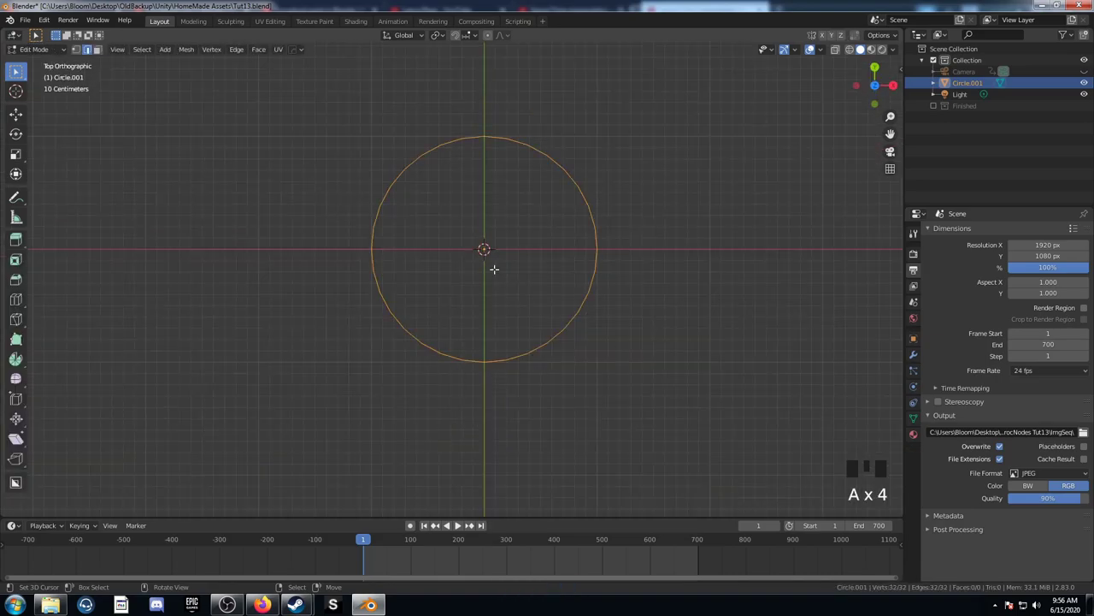
{"action": "key", "text": "e"}
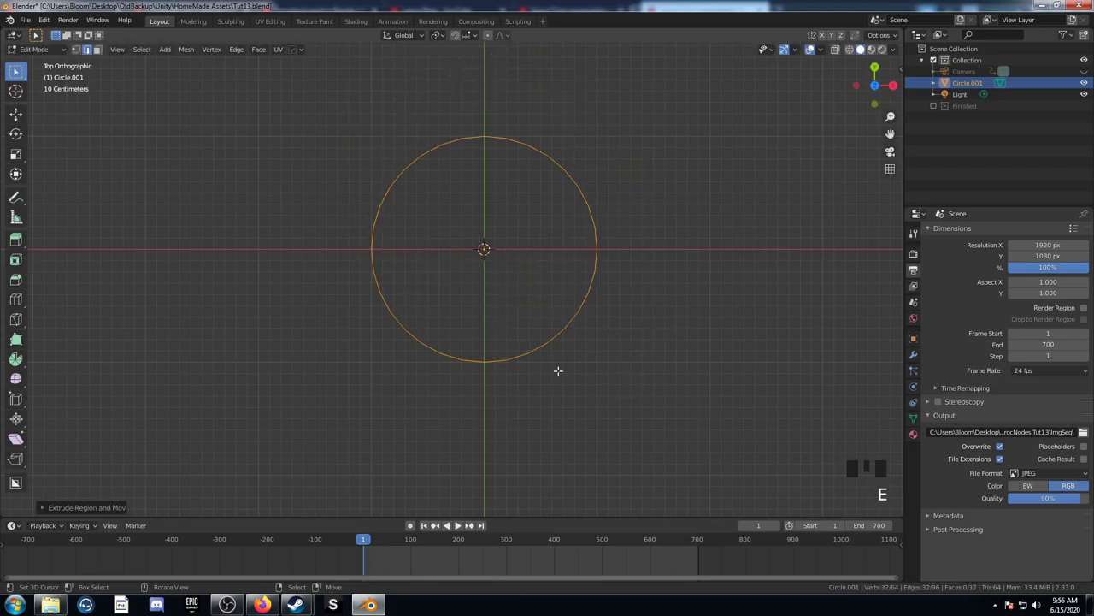
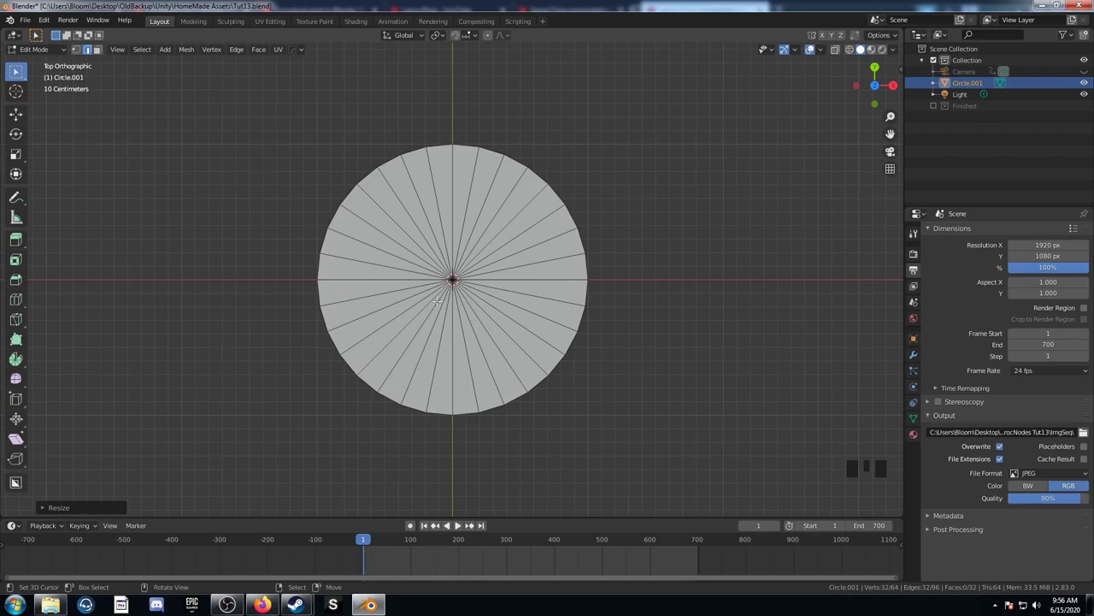
Loop-cut the disc into several concentric rings with Ctrl+R
{"action": "key", "text": "ctrl+r"}
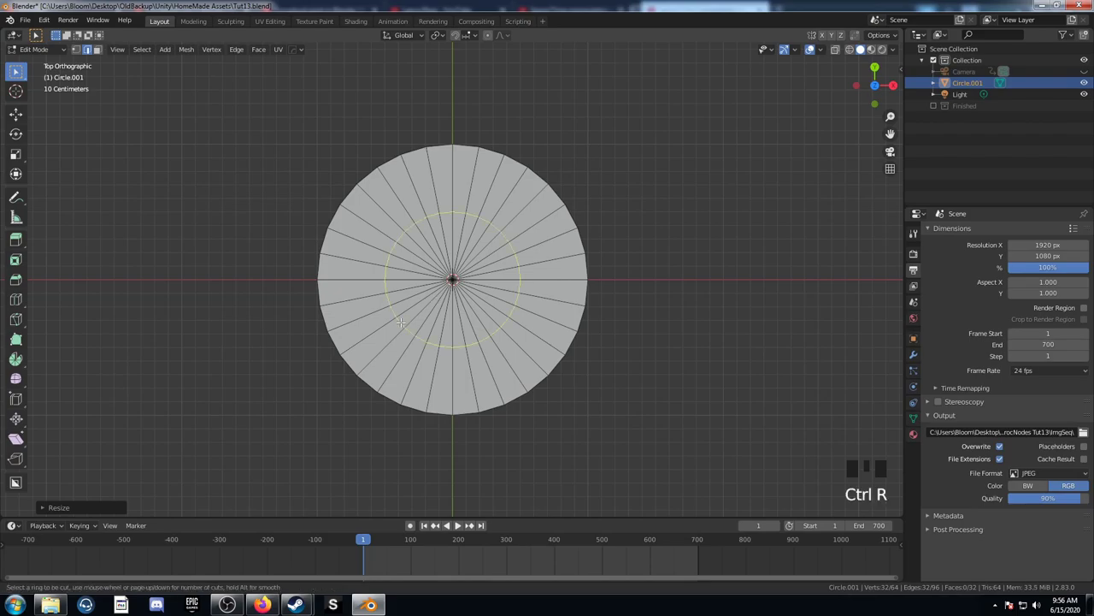
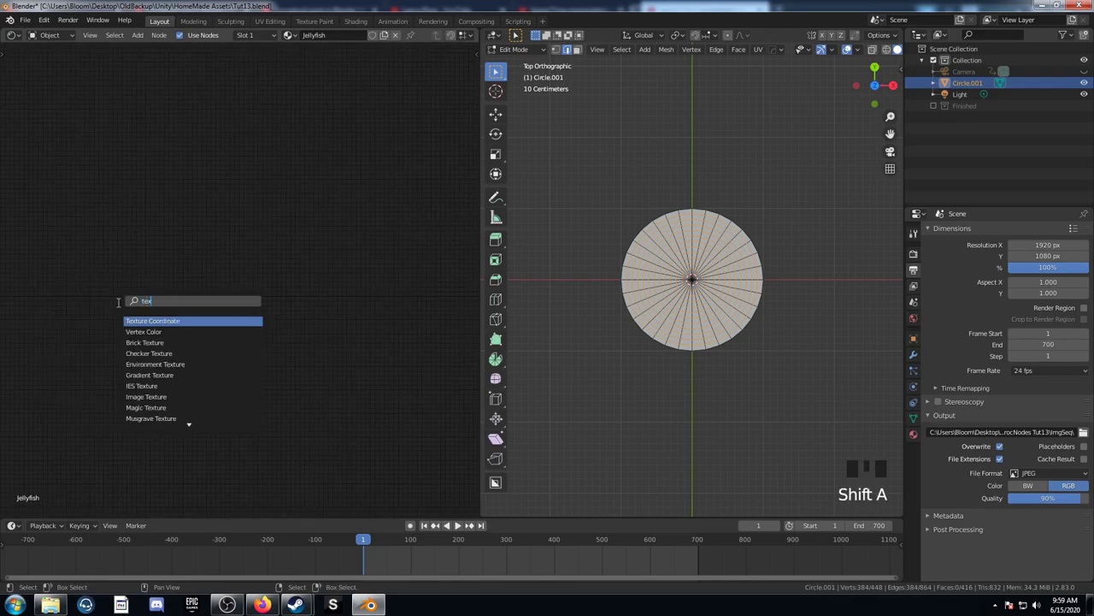
Add Texture Coordinate and Separate XYZ nodes, wire them, and add a Math node for Arctan2
{"action": "key", "text": "shift+a"}
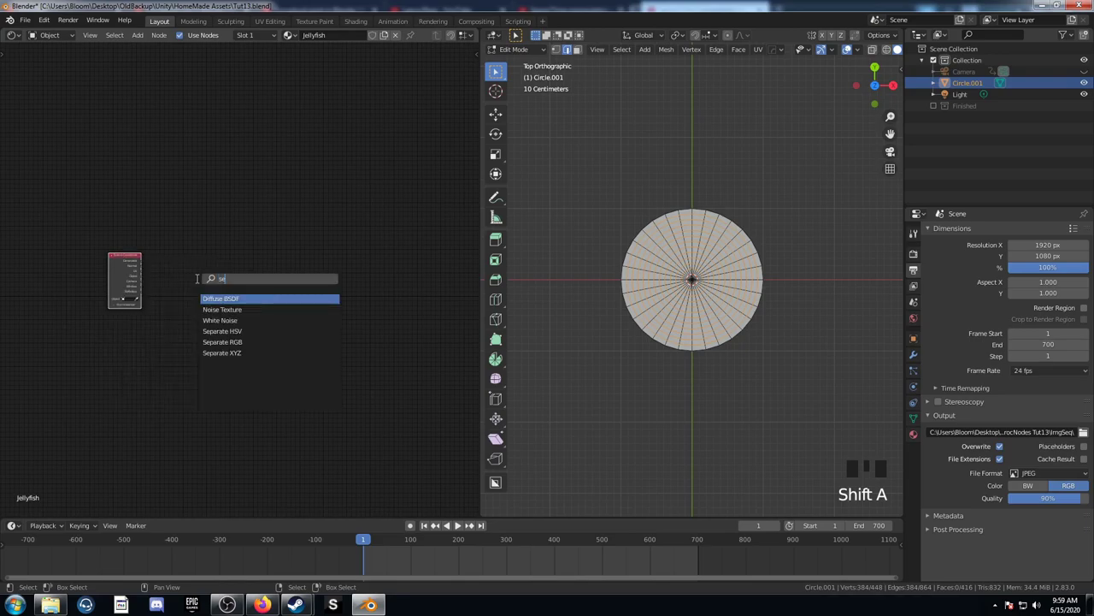
{"action": "key", "text": "Down"}
{"action": "key", "text": "Down"}
{"action": "key", "text": "Down"}
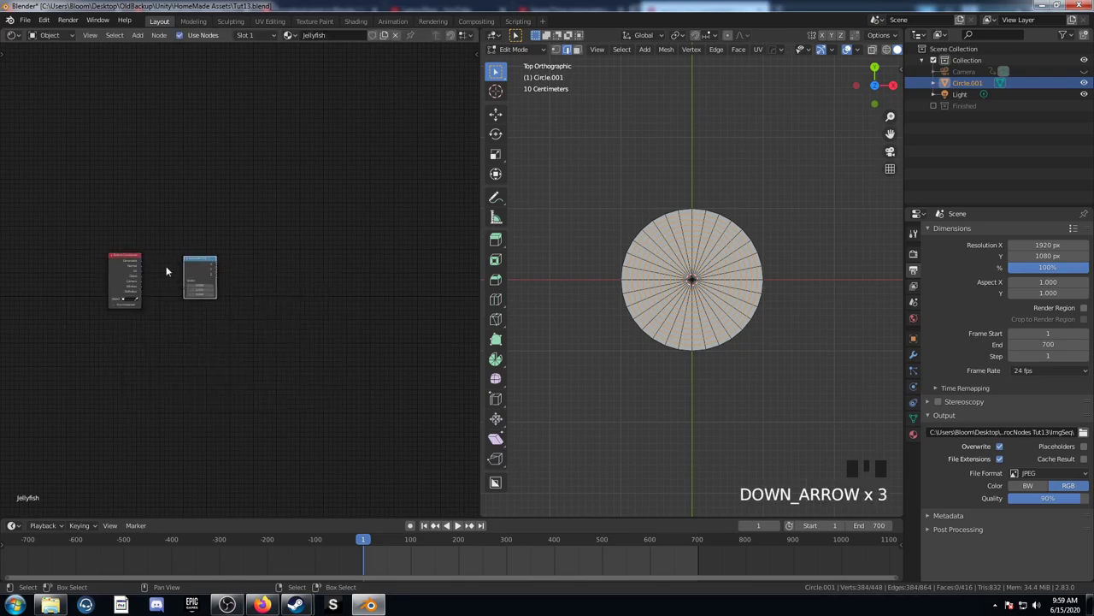
{"action": "left_click", "coordinate": [149, 281]}
{"action": "scroll", "scroll_direction": "up", "scroll_amount": 3}
{"action": "key", "text": "shift+a"}
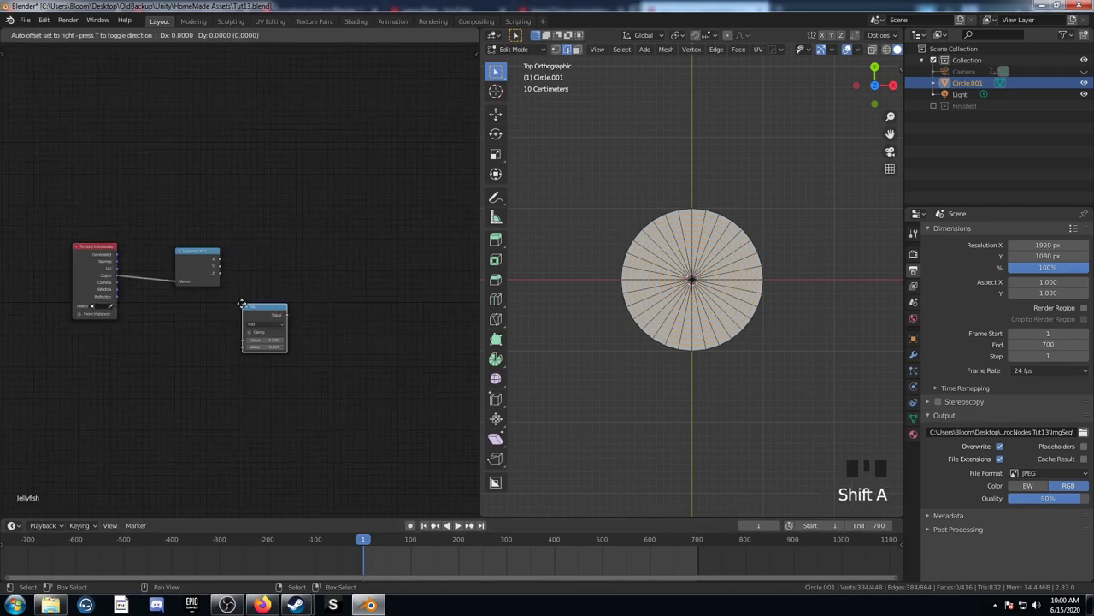
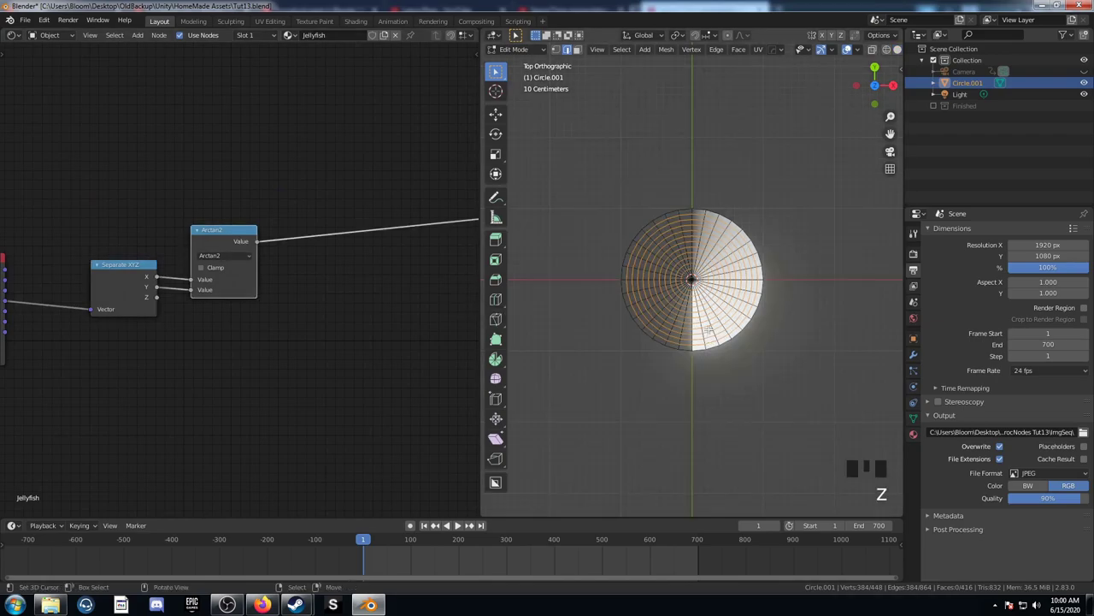
Return to Object Mode and chain Map Range, Multiply 10 and Fraction nodes after Arctan2
{"action": "key", "text": "Tab"}
{"action": "scroll", "scroll_direction": "up", "scroll_amount": 3}
{"action": "scroll", "scroll_direction": "down", "scroll_amount": 3}
{"action": "key", "text": "shift+a"}
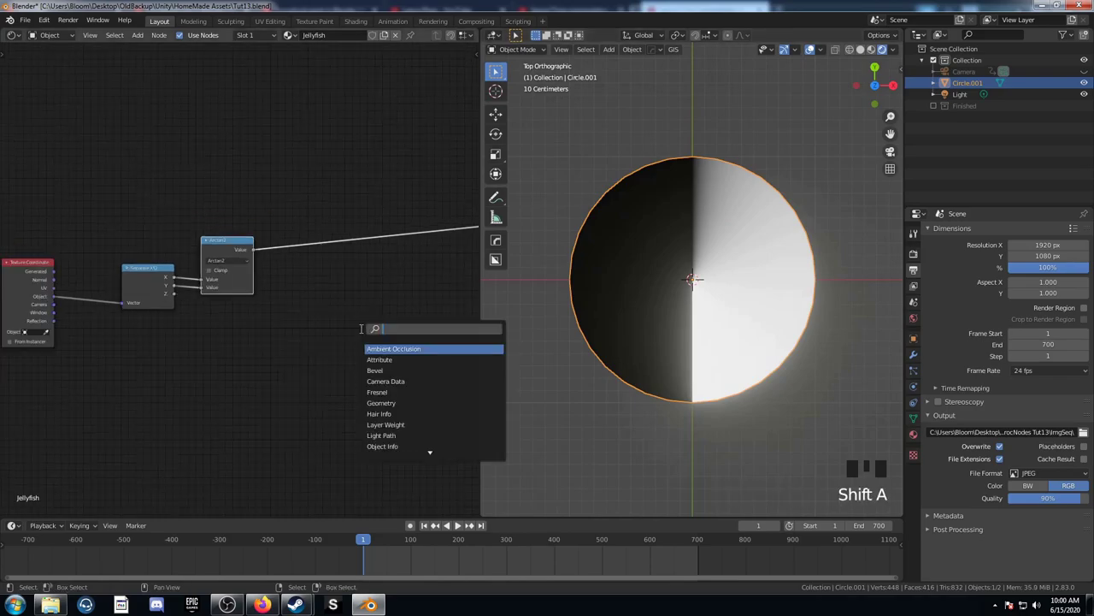
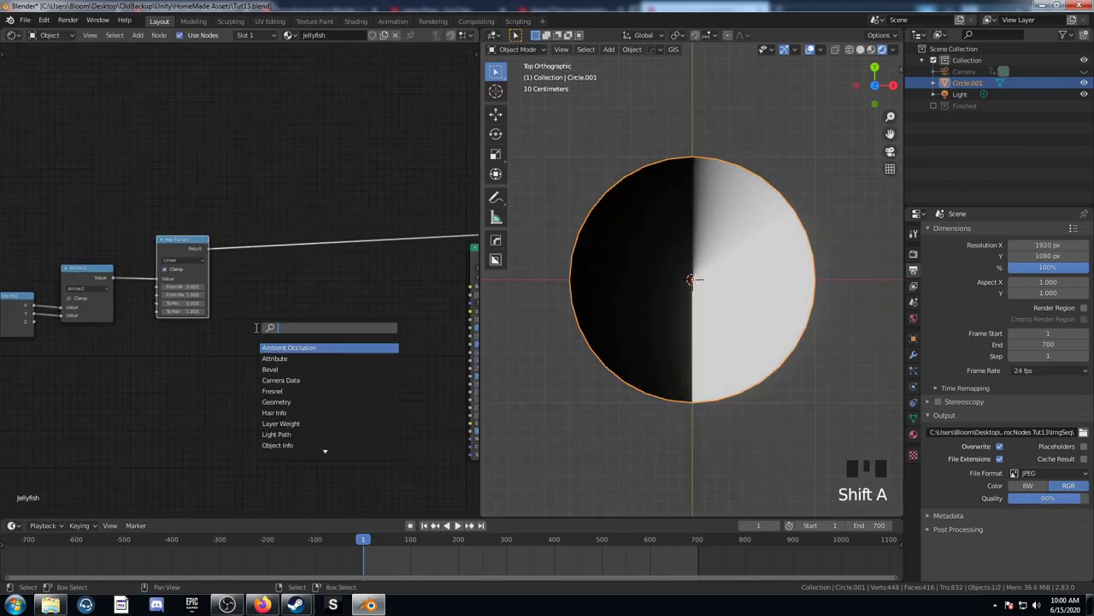
{"action": "key", "text": "shift+d"}
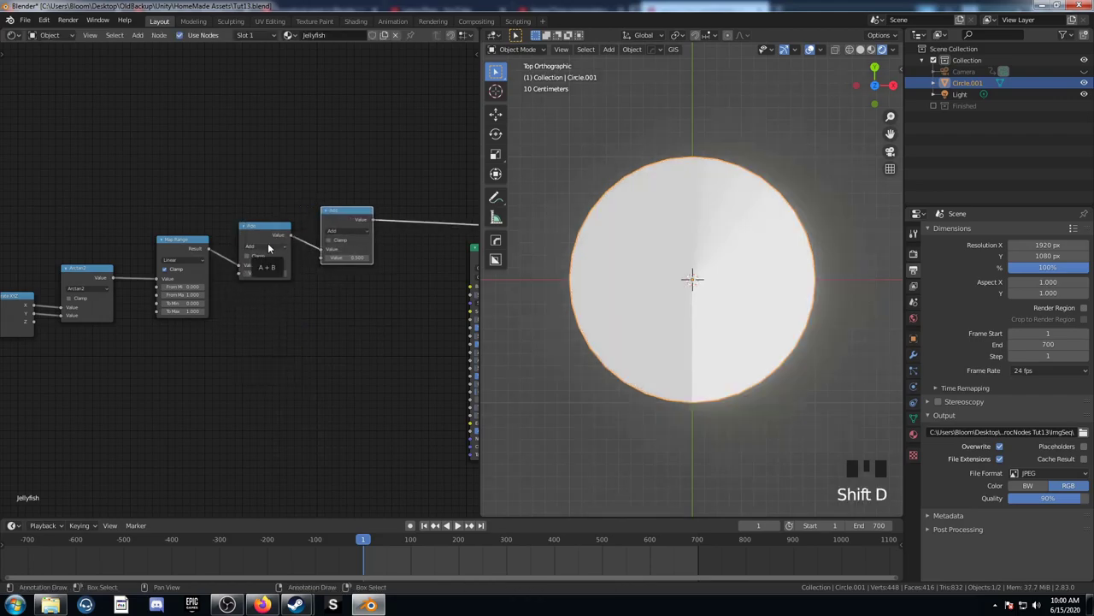
{"action": "left_click_drag", "start_coordinate": [274, 250], "coordinate": [167, 392]}
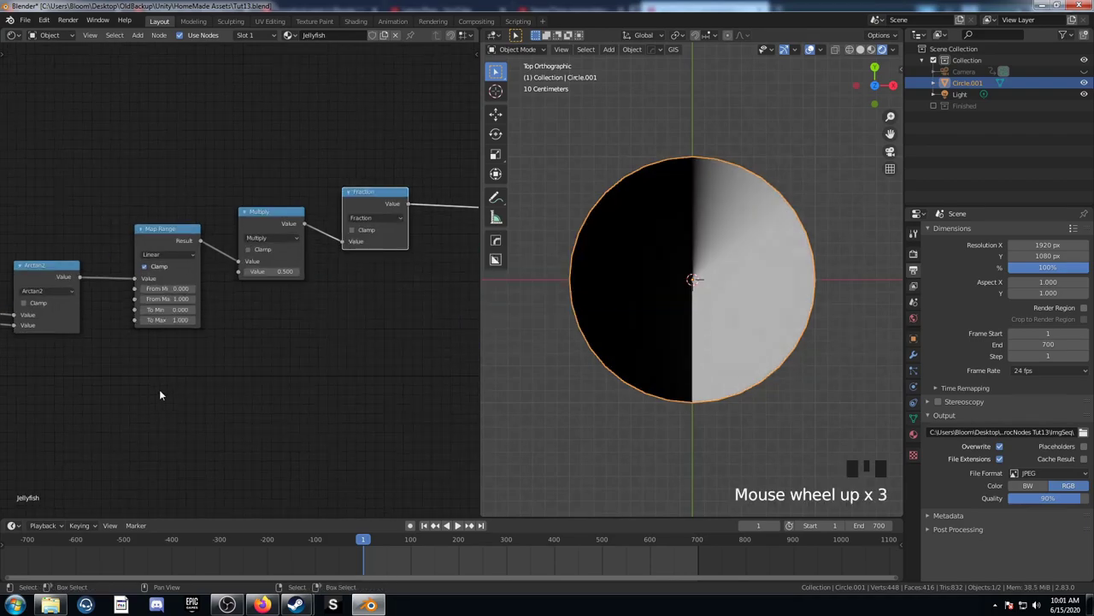
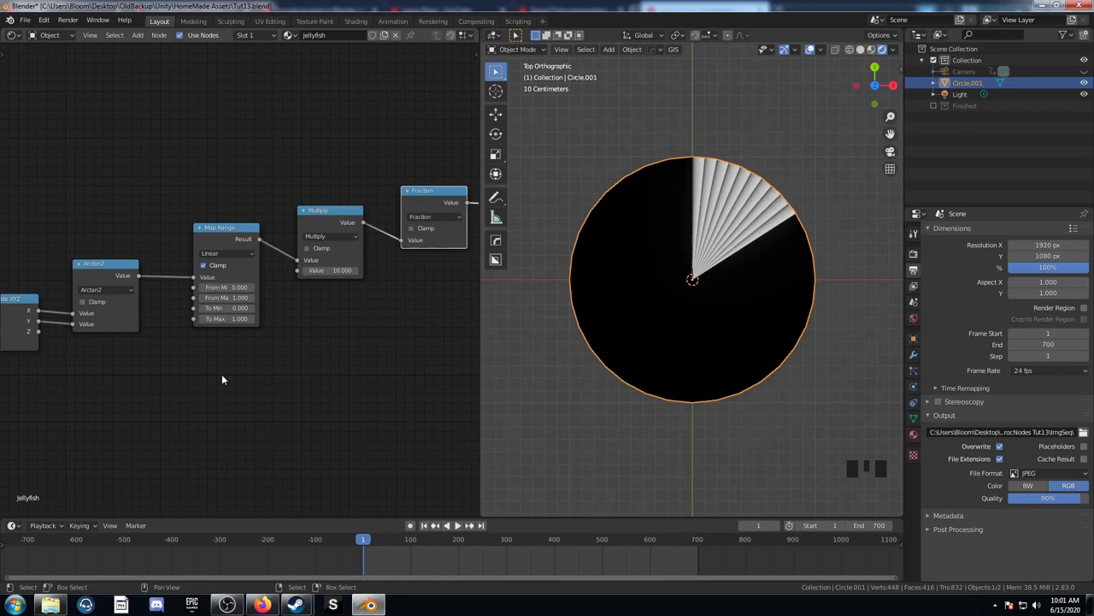
Set Map Range From Min to -3.142 and From Max to 3.142 for the full angle
{"action": "left_click", "coordinate": [220, 234]}
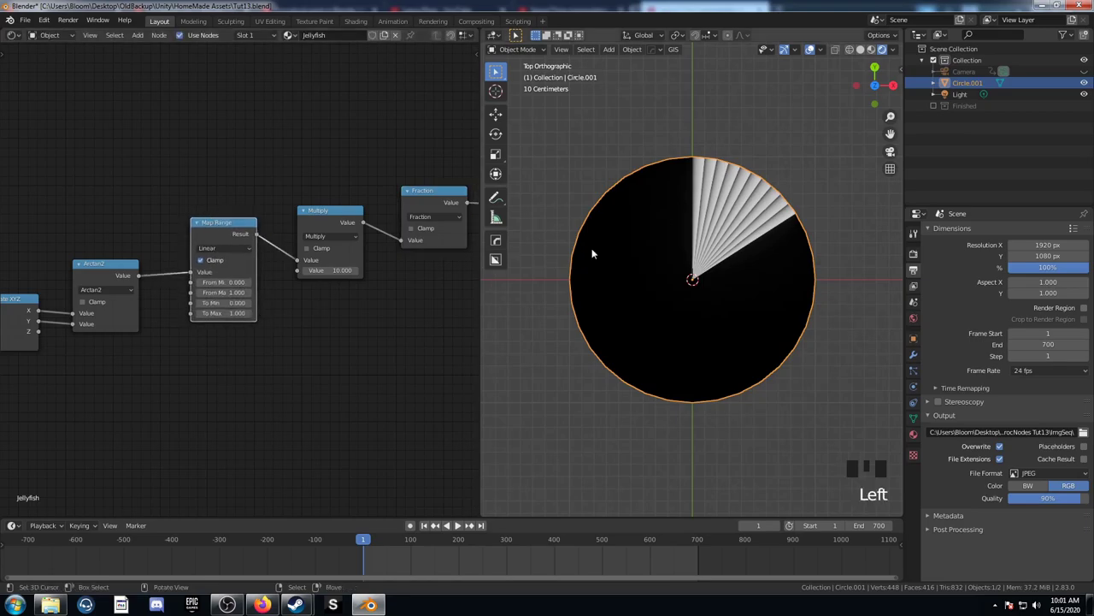
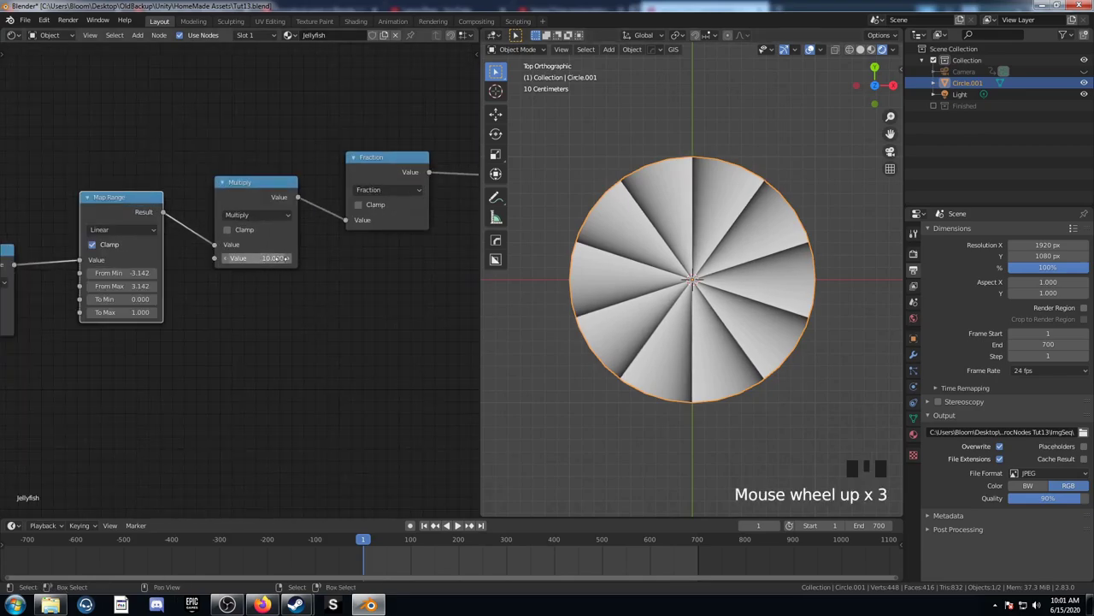
{"action": "scroll", "scroll_direction": "up", "scroll_amount": 3}
{"action": "scroll", "scroll_direction": "down", "scroll_amount": 3}
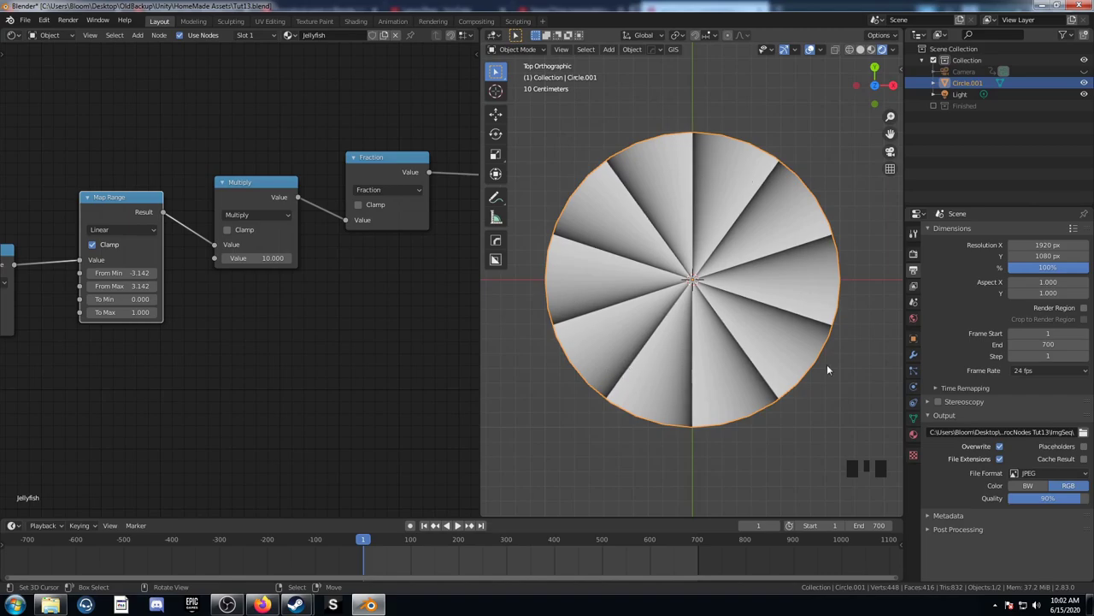
{"action": "scroll", "scroll_direction": "down", "scroll_amount": 3}
{"action": "scroll", "scroll_direction": "up", "scroll_amount": 3}
Preview the Multiply output directly on the disc, then restore the earlier From Min value
{"action": "left_click_drag", "start_coordinate": [830, 236], "coordinate": [816, 240]}
{"action": "left_click_drag", "start_coordinate": [816, 240], "coordinate": [825, 315]}
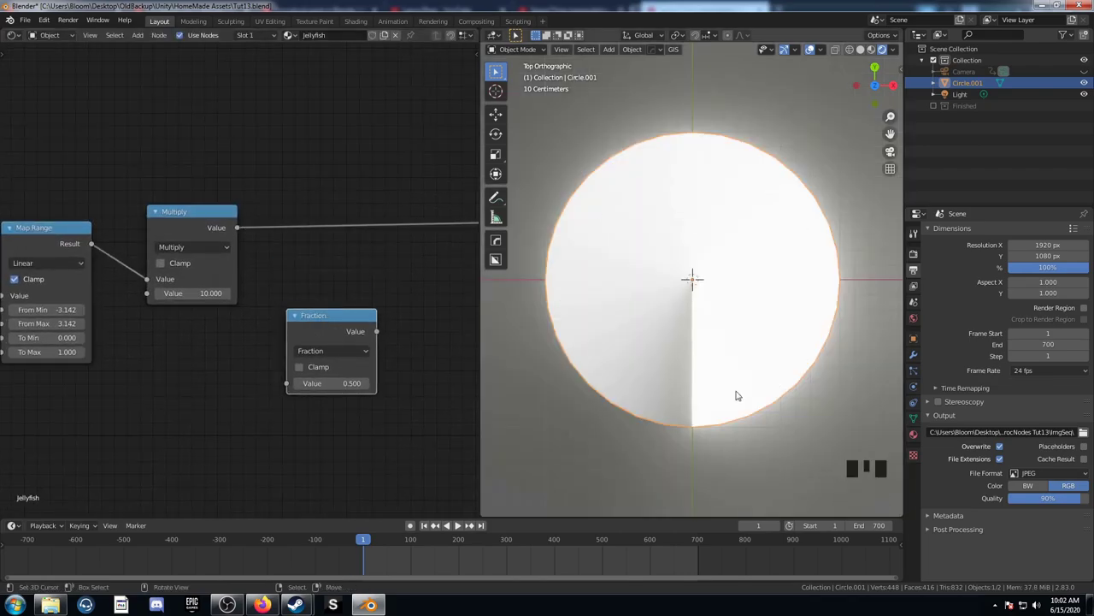
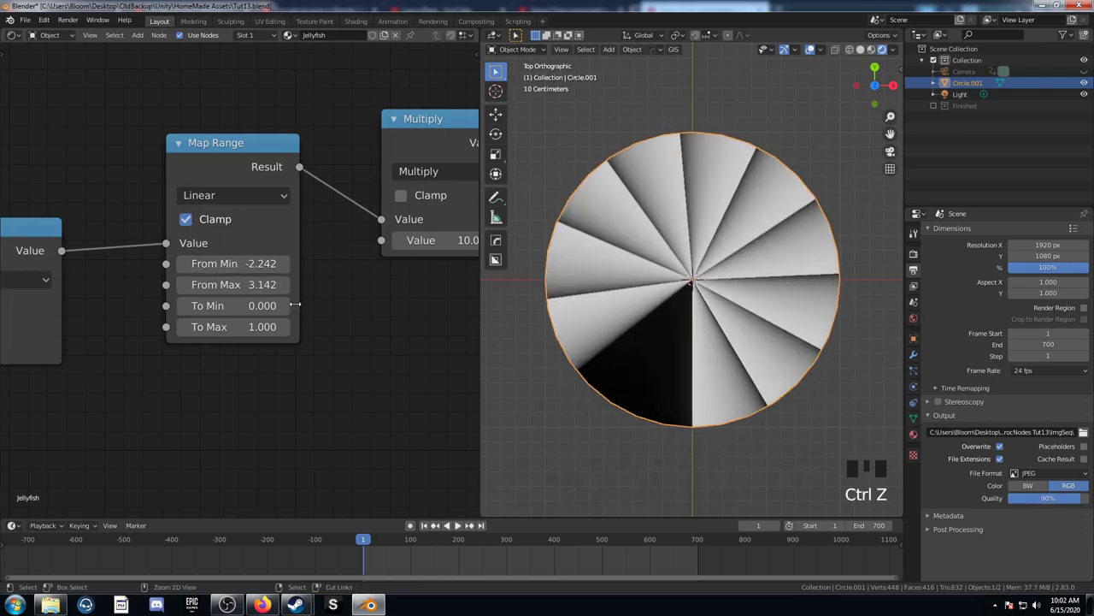
{"action": "key", "text": "ctrl+z"}
{"action": "scroll", "scroll_direction": "down", "scroll_amount": 3}
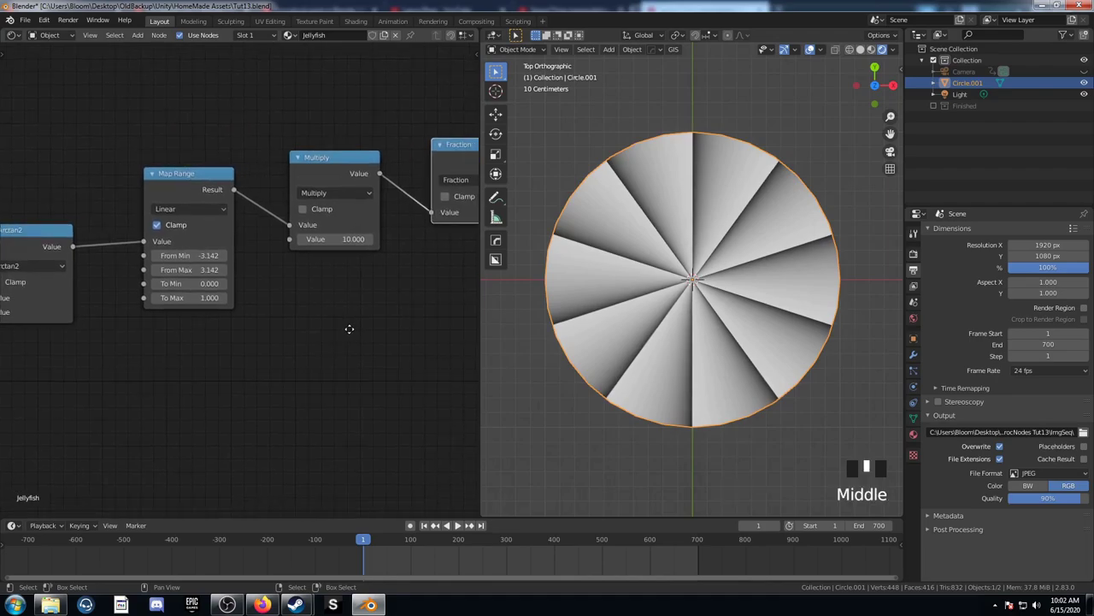
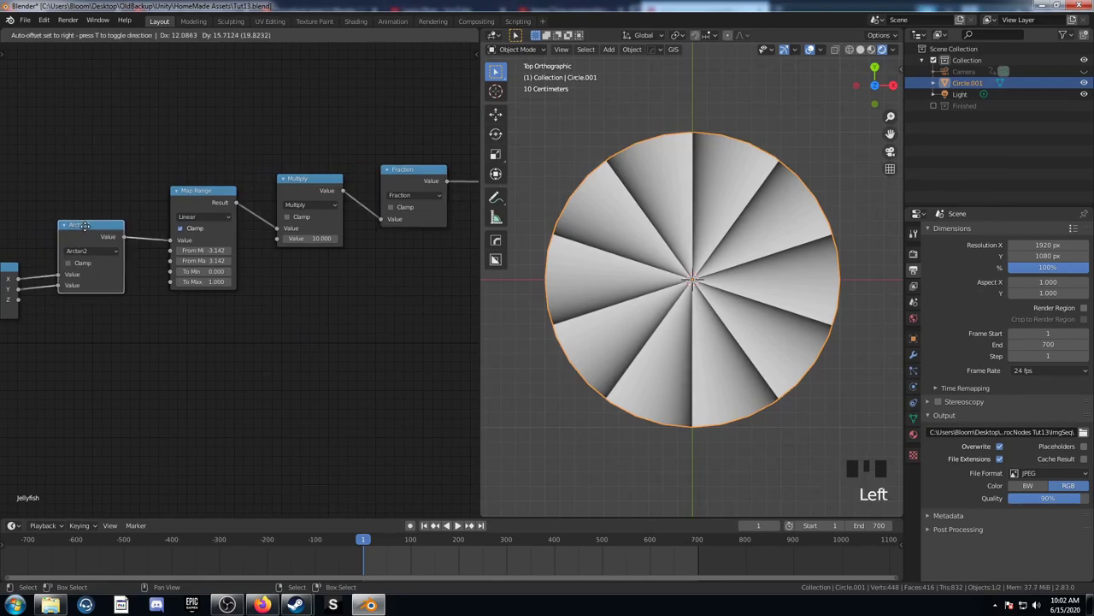
{"action": "scroll", "scroll_direction": "up", "scroll_amount": 3}
{"action": "scroll", "scroll_direction": "down", "scroll_amount": 3}
{"action": "left_click_drag", "start_coordinate": [290, 322], "coordinate": [295, 318]}
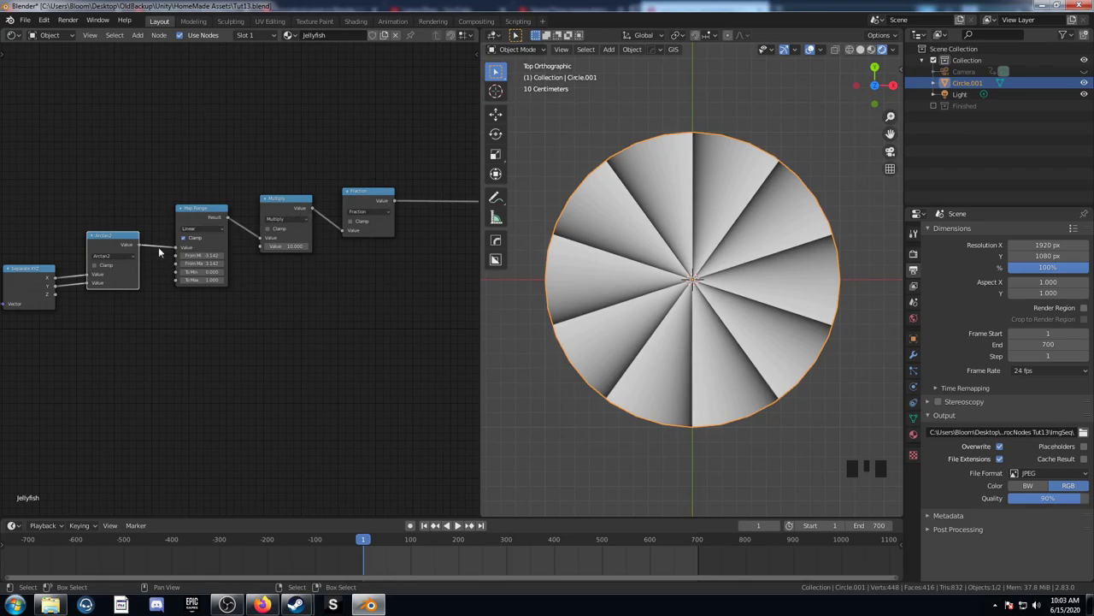
{"action": "scroll", "scroll_direction": "up", "scroll_amount": 3}
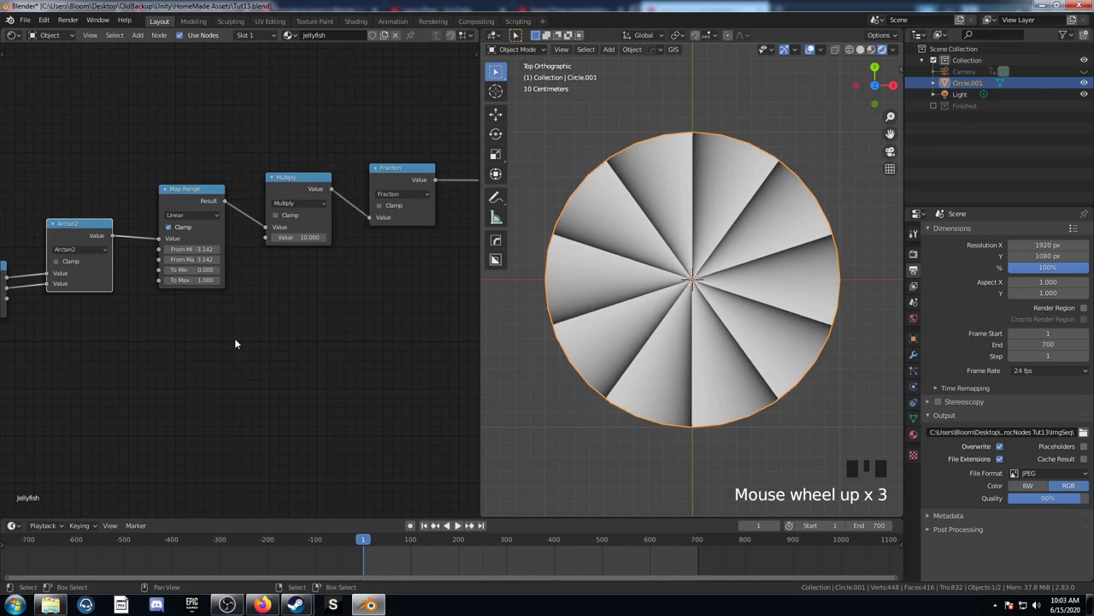
{"action": "scroll", "scroll_direction": "down", "scroll_amount": 3}
{"action": "left_click_drag", "start_coordinate": [813, 241], "coordinate": [317, 391]}
{"action": "left_click", "coordinate": [317, 391]}
{"action": "key", "text": "g"}
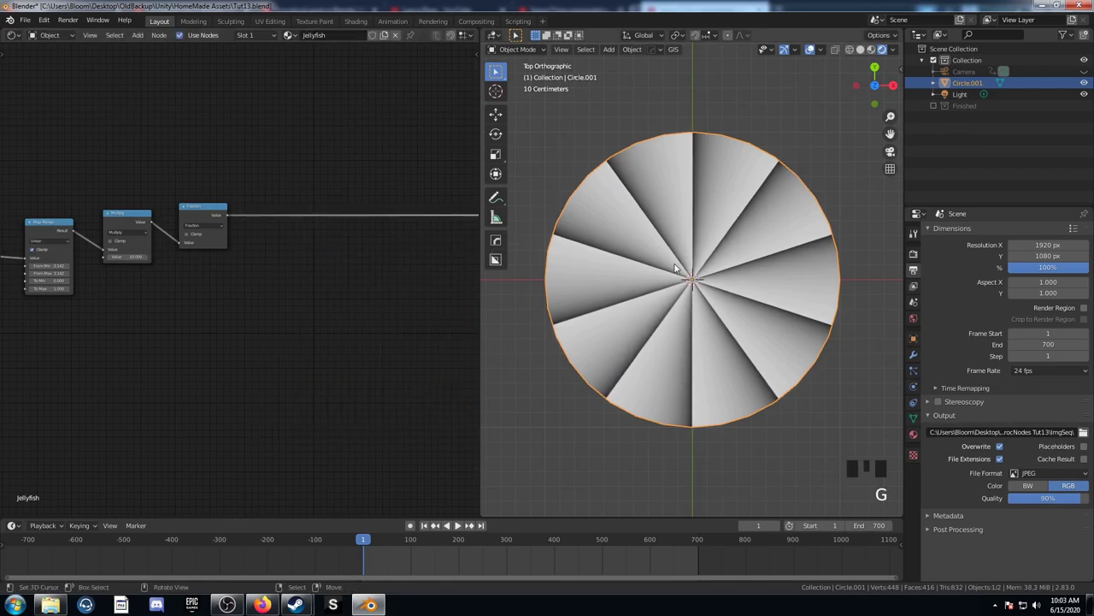
{"action": "scroll", "scroll_direction": "up", "scroll_amount": 3}
{"action": "left_click_drag", "start_coordinate": [815, 240], "coordinate": [803, 244]}
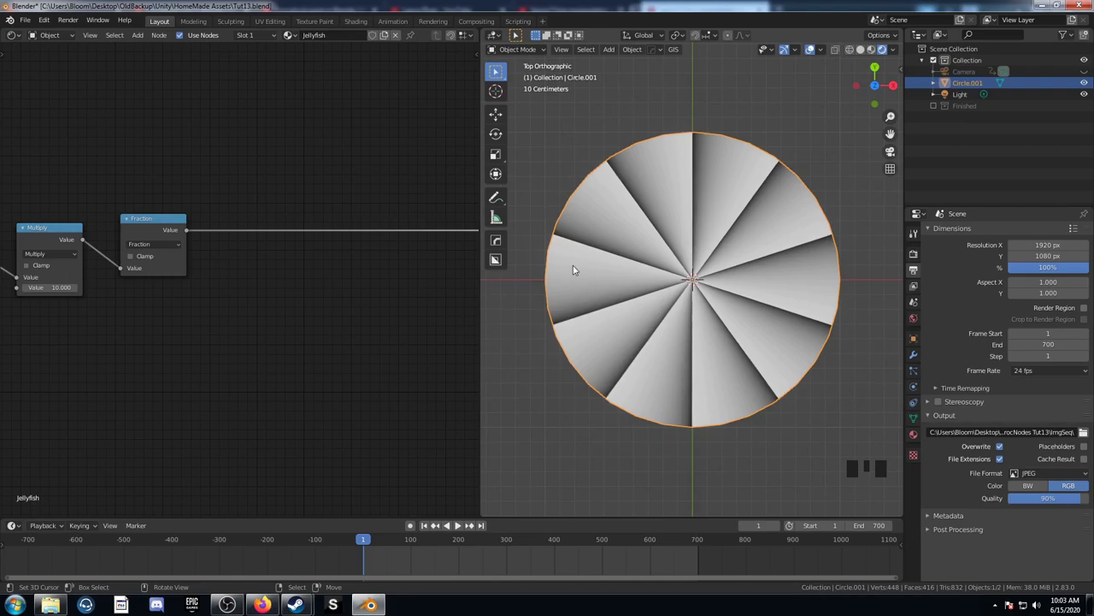
{"action": "middle_click", "coordinate": [816, 240]}
{"action": "scroll", "scroll_direction": "down", "scroll_amount": 3}
{"action": "left_click", "coordinate": [211, 255]}
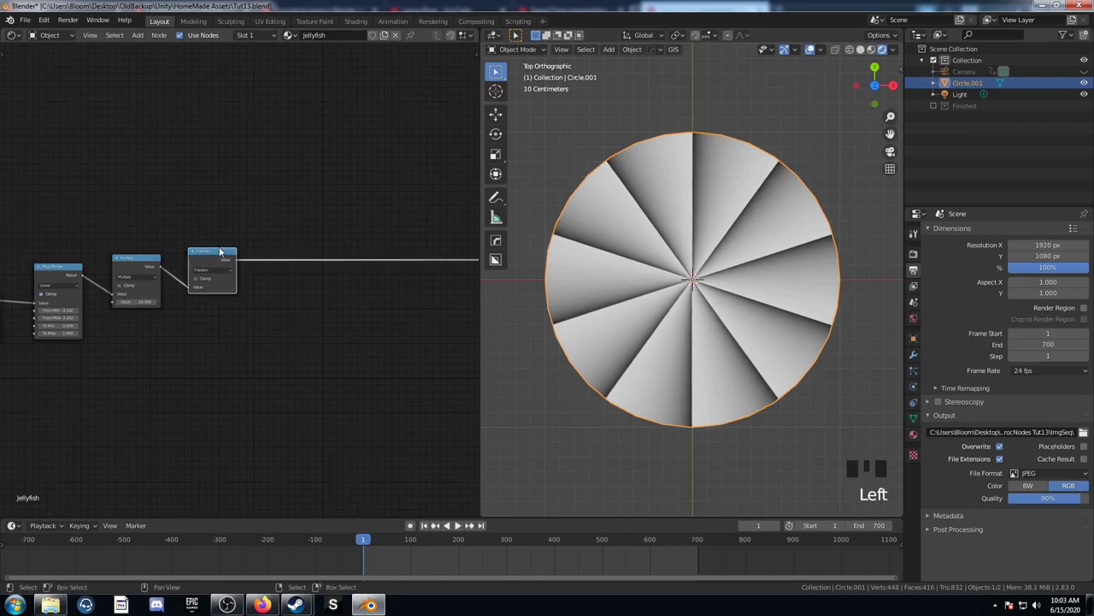
{"action": "key", "text": "shift+d"}
Add Absolute and Multiply 2.0 nodes after Subtract 0.5, folding the wedges into mirrored soft bands
{"action": "key", "text": "shift+d"}
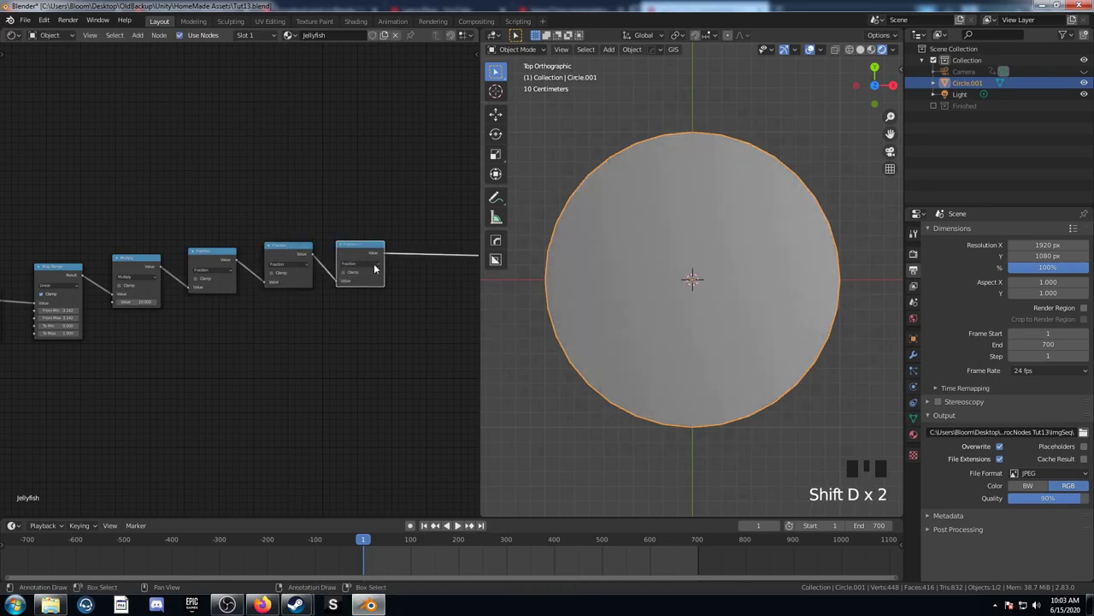
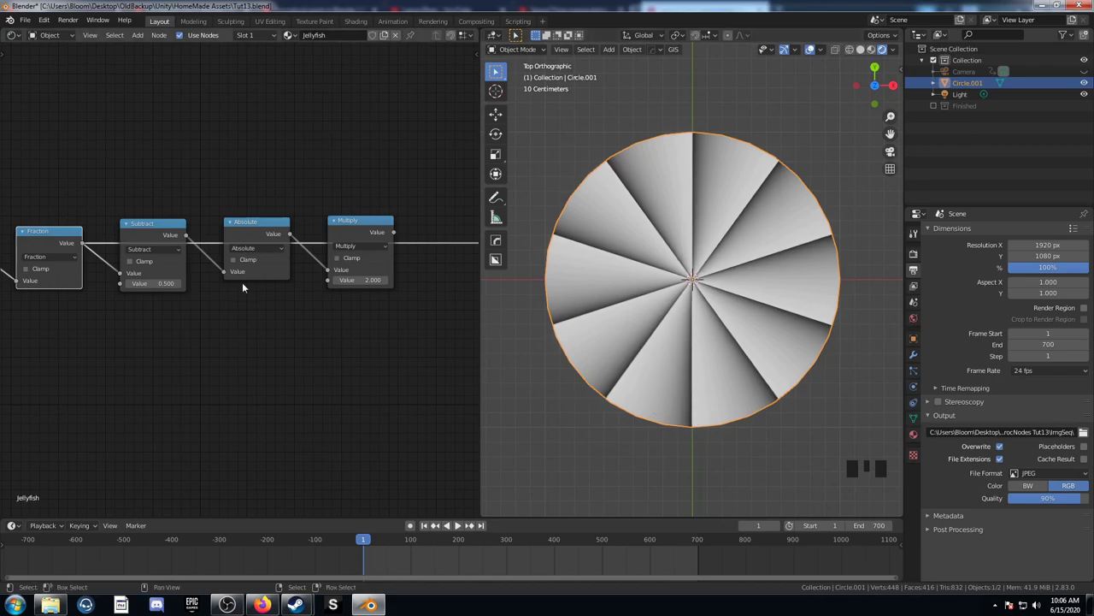
{"action": "left_click", "coordinate": [148, 227]}
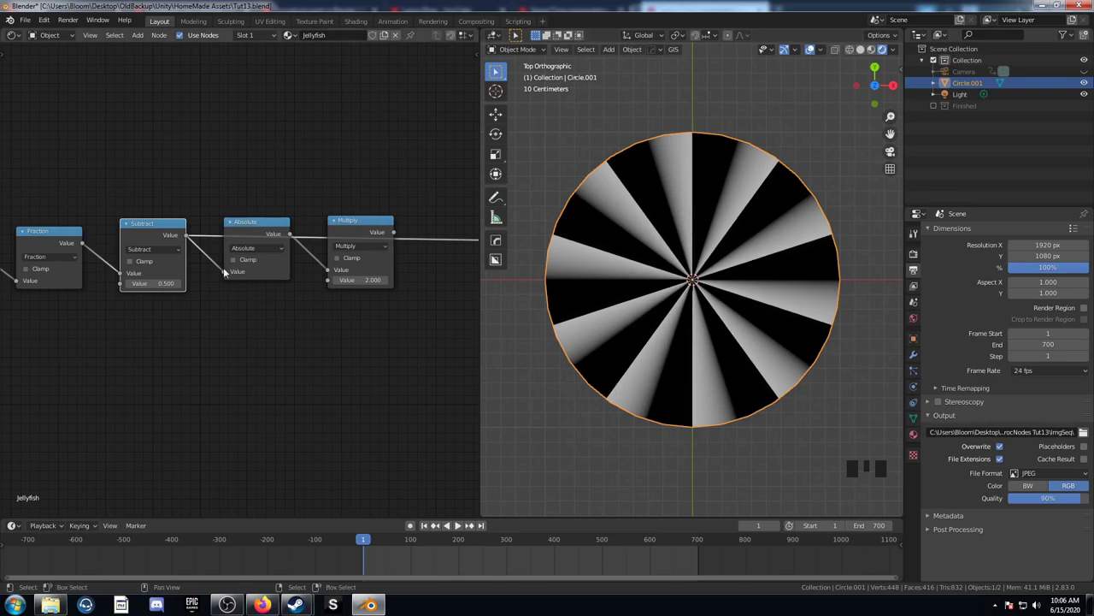
{"action": "left_click", "coordinate": [257, 226]}
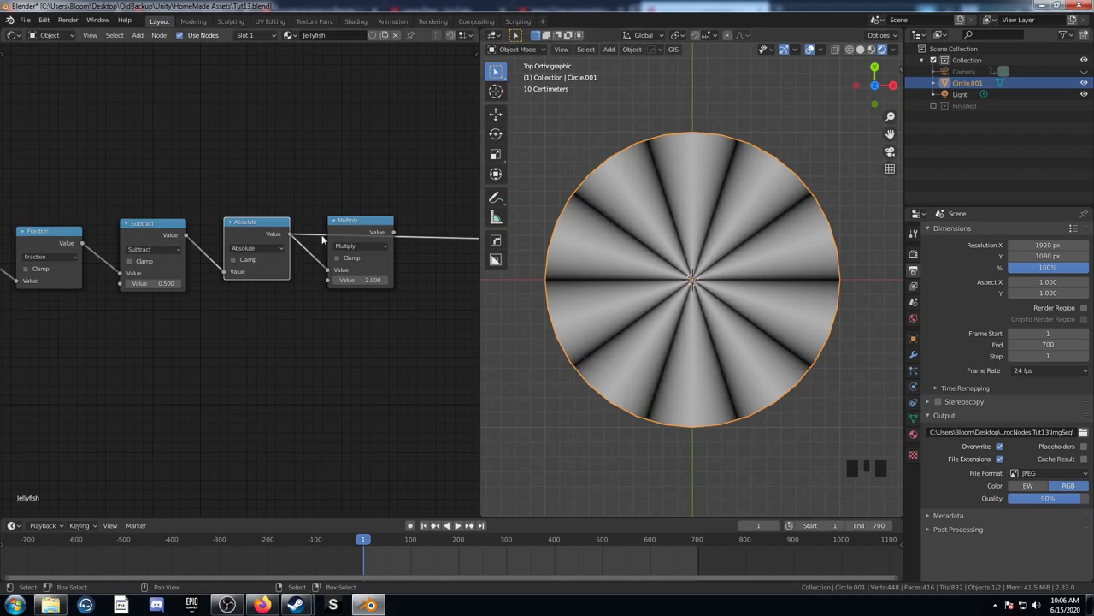
{"action": "left_click", "coordinate": [360, 226]}
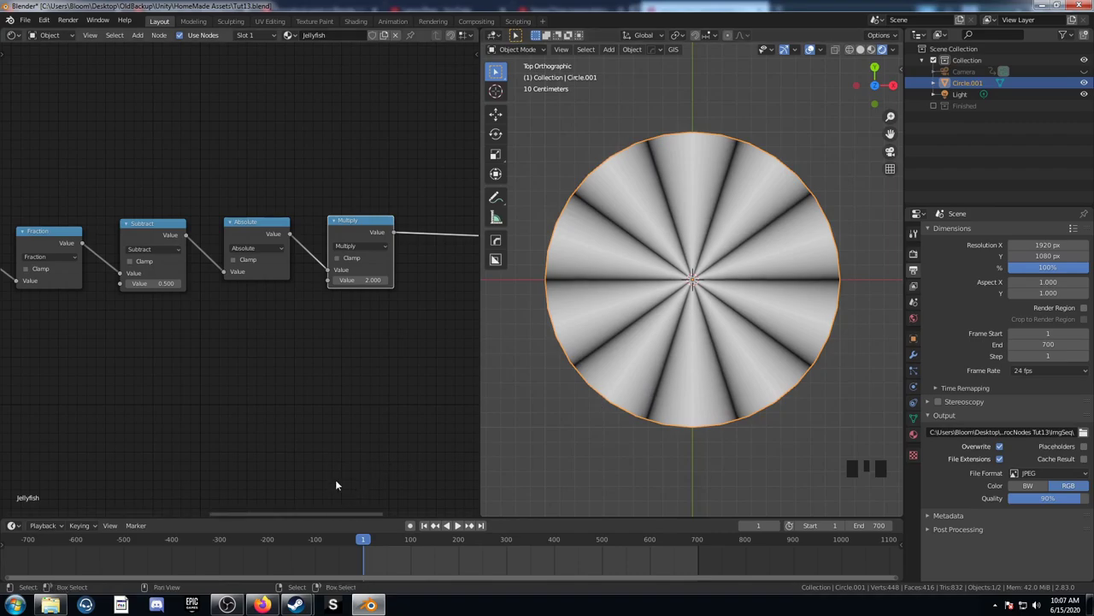
{"action": "left_click", "coordinate": [114, 382]}
{"action": "left_click", "coordinate": [120, 376]}
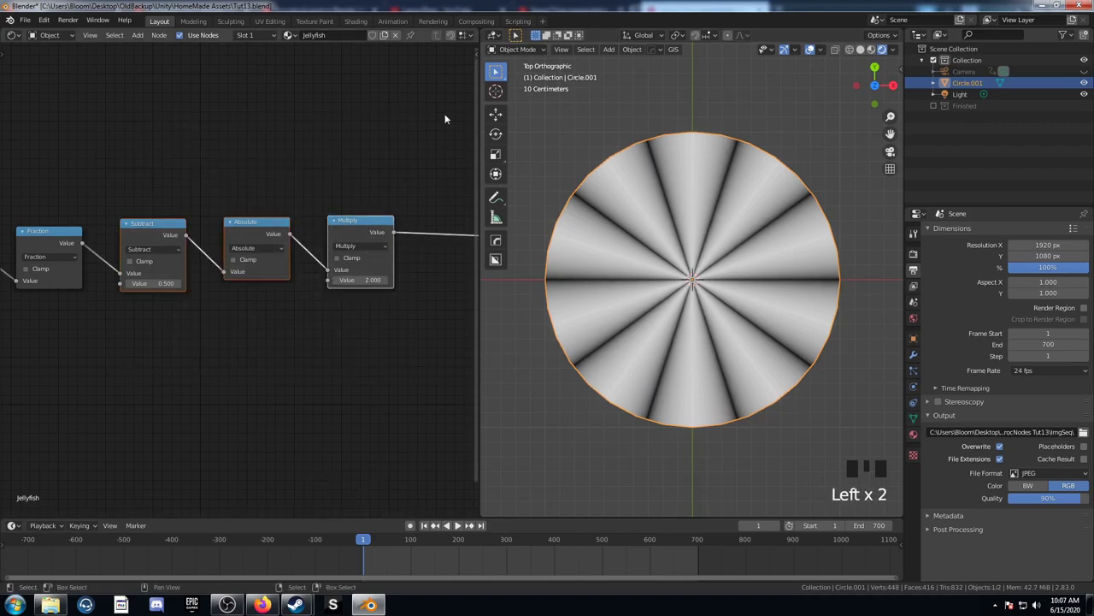
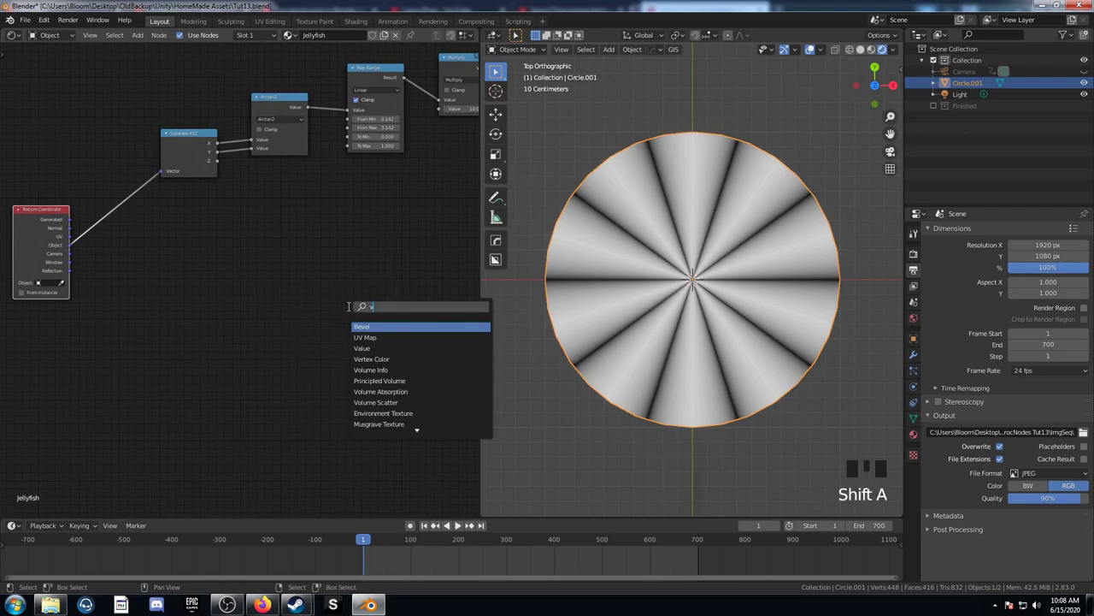
Add a Vector Math Length node from the Object coordinates and preview the radial gradient
{"action": "key", "text": "Down"}
{"action": "key", "text": "Down"}
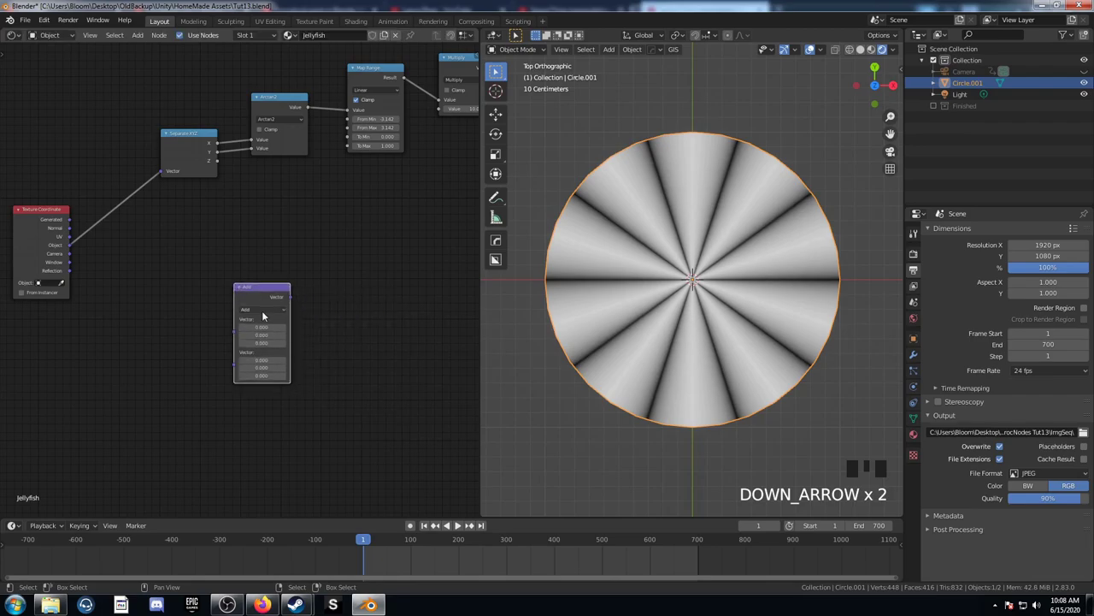
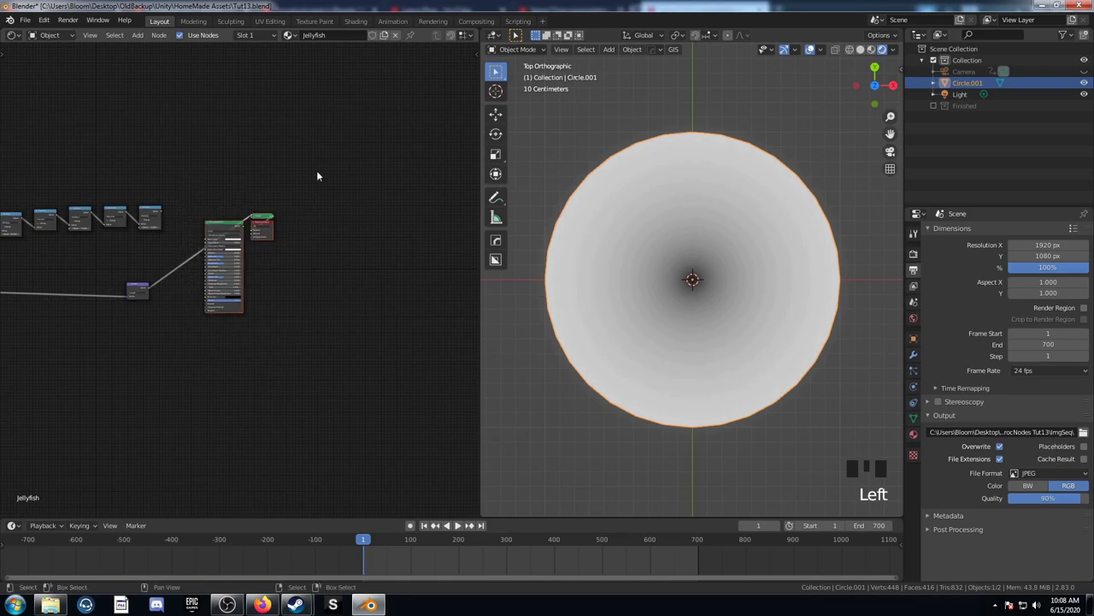
{"action": "key", "text": "g"}
{"action": "scroll", "scroll_direction": "up", "scroll_amount": 3}
{"action": "left_click", "coordinate": [348, 340]}
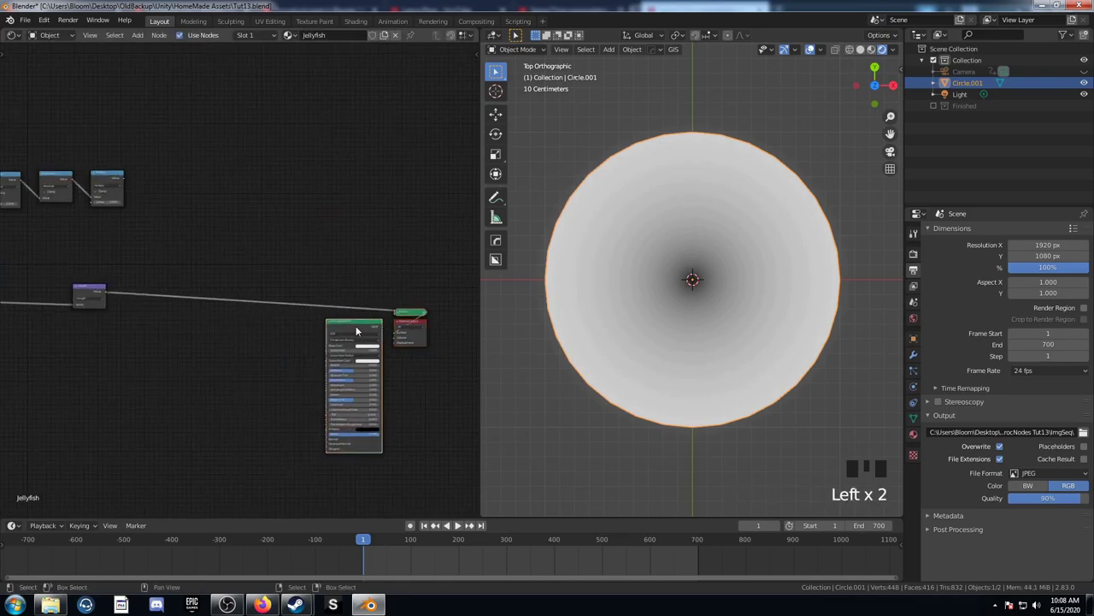
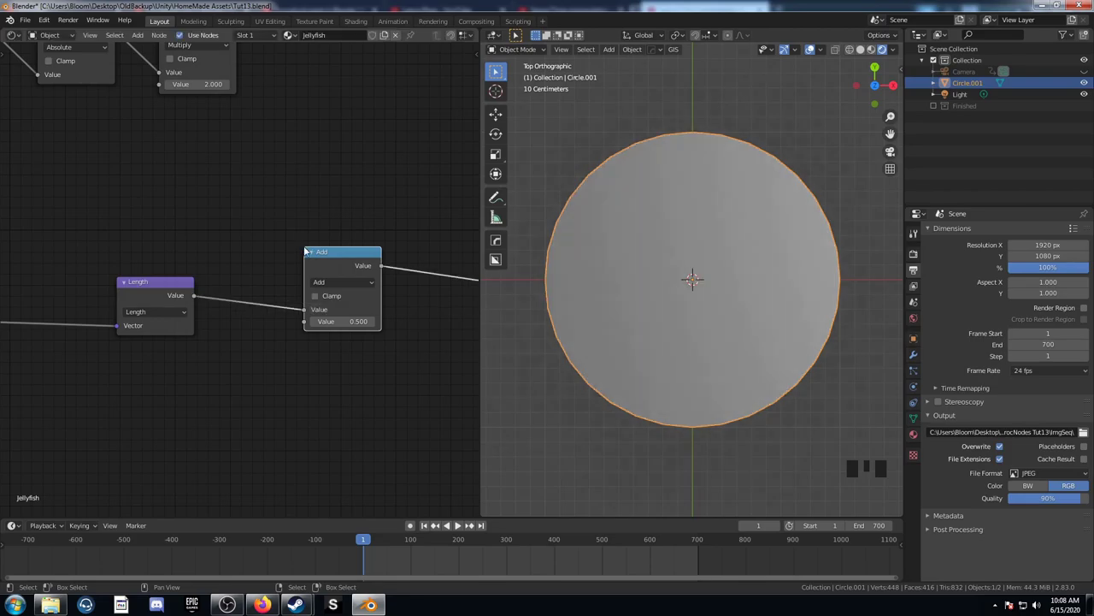
Duplicate the Add node and feed the centre distance and ray pattern into it
{"action": "key", "text": "shift+d"}
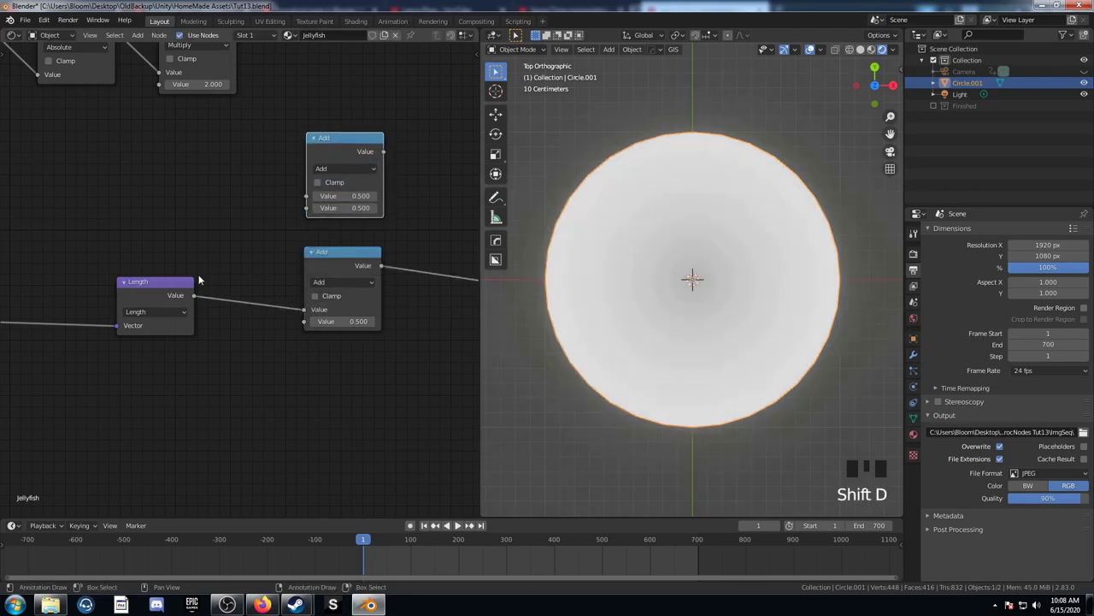
{"action": "left_click", "coordinate": [201, 305]}
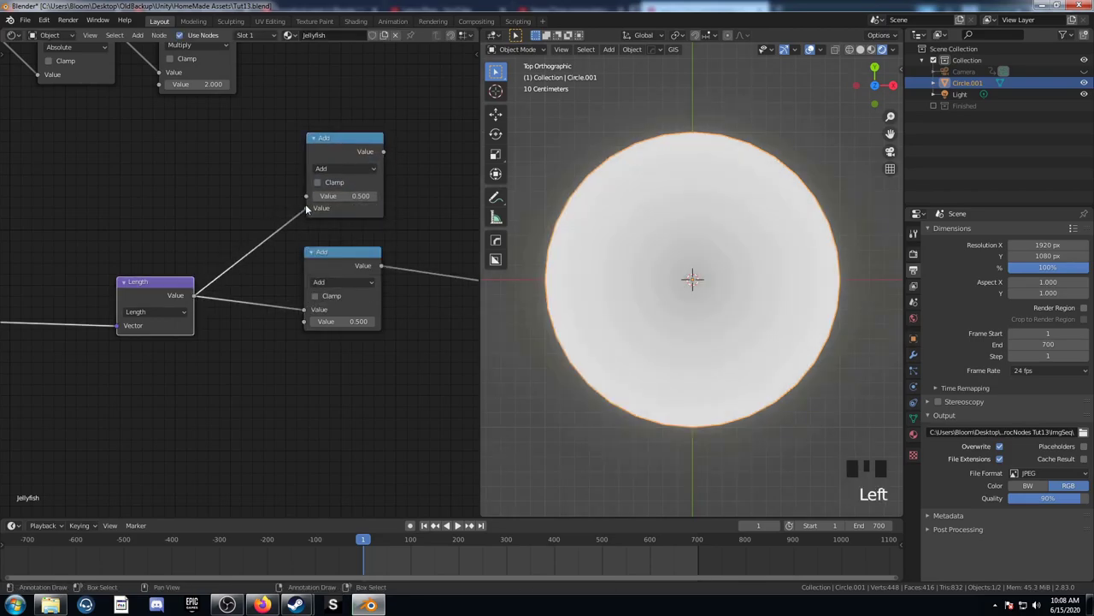
{"action": "left_click", "coordinate": [367, 254]}
{"action": "middle_click", "coordinate": [332, 280]}
{"action": "scroll", "scroll_direction": "down", "scroll_amount": 3}
{"action": "left_click", "coordinate": [209, 151]}
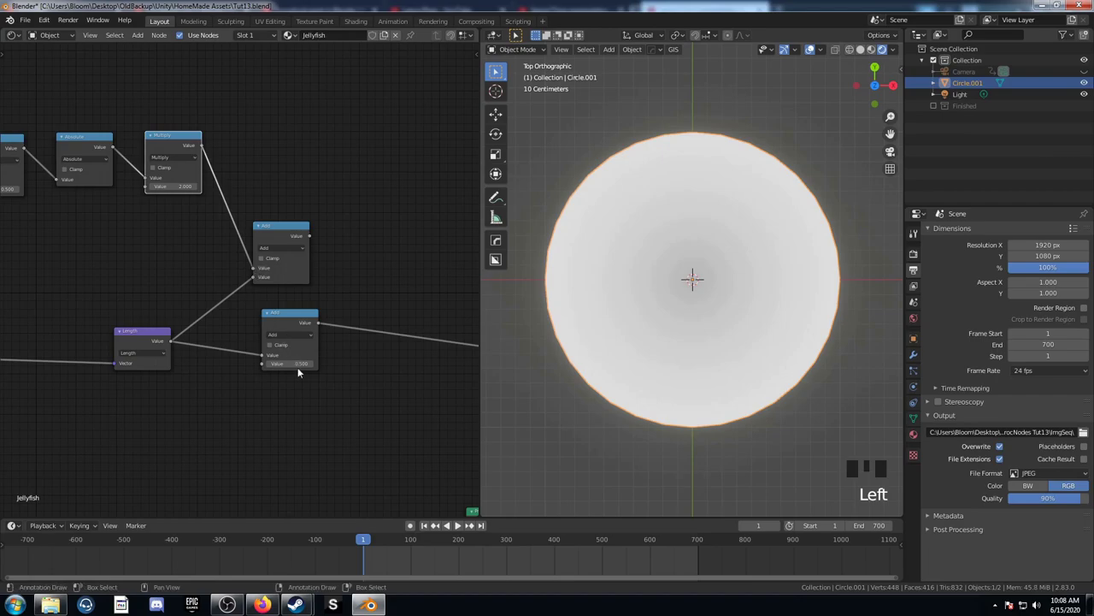
Set a Subtract 0.1 node on Length and sum it with the wedges into the output
{"action": "scroll", "scroll_direction": "up", "scroll_amount": 3}
{"action": "left_click", "coordinate": [317, 225]}
{"action": "key", "text": "shift+d"}
{"action": "left_click_drag", "start_coordinate": [424, 259], "coordinate": [379, 238]}
{"action": "left_click_drag", "start_coordinate": [379, 238], "coordinate": [405, 359]}
{"action": "left_click_drag", "start_coordinate": [405, 359], "coordinate": [395, 161]}
{"action": "left_click", "coordinate": [395, 161]}
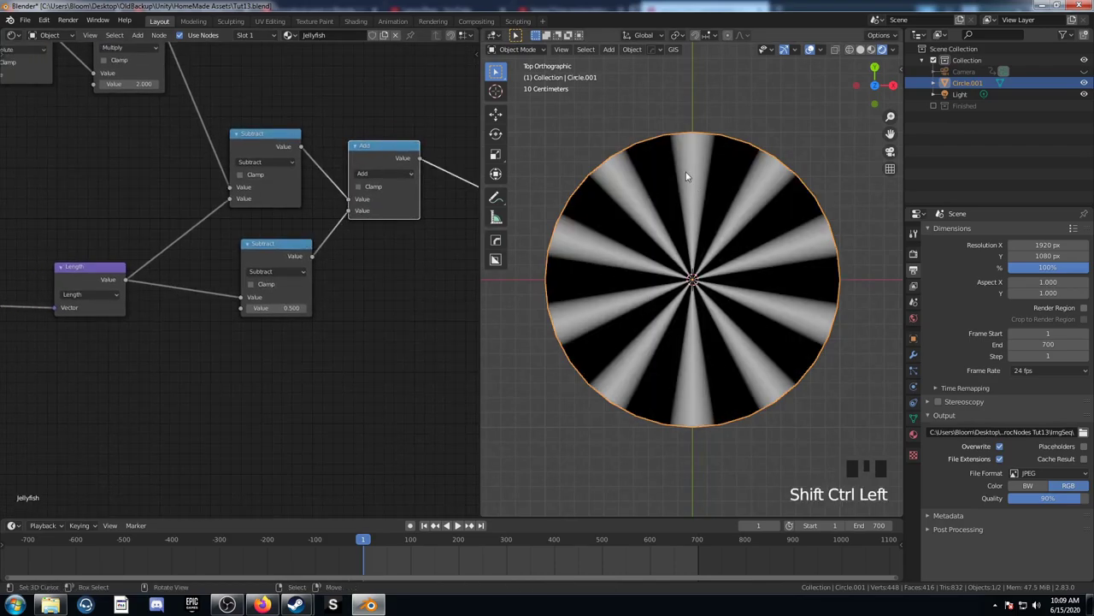
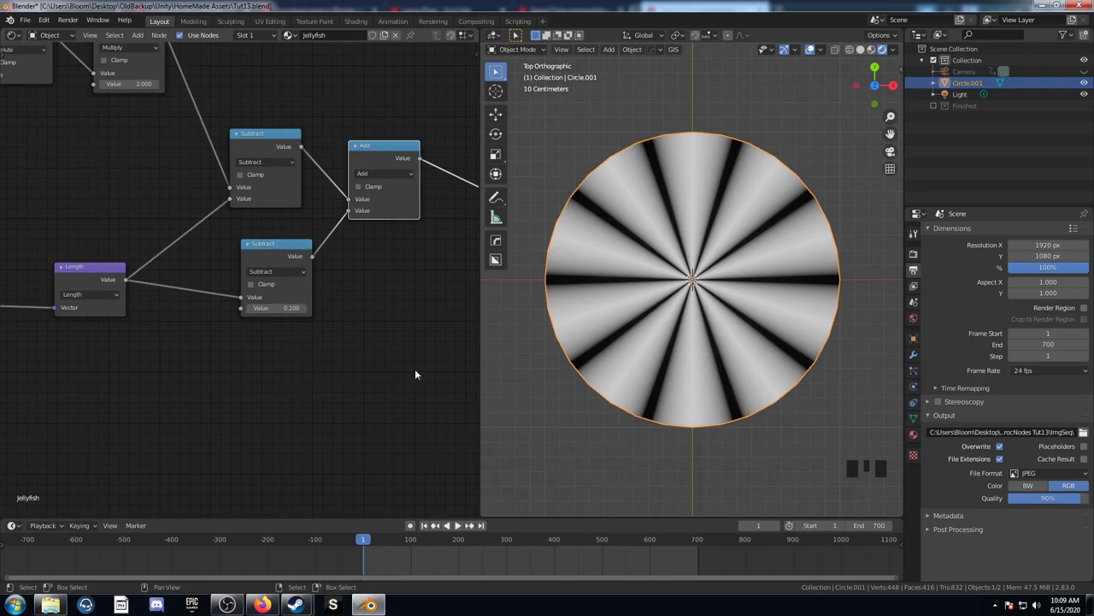
{"action": "scroll", "scroll_direction": "down", "scroll_amount": 3}
Add two RGB Curves nodes on the ray and distance branches and shape their curves
{"action": "key", "text": "shift+a"}
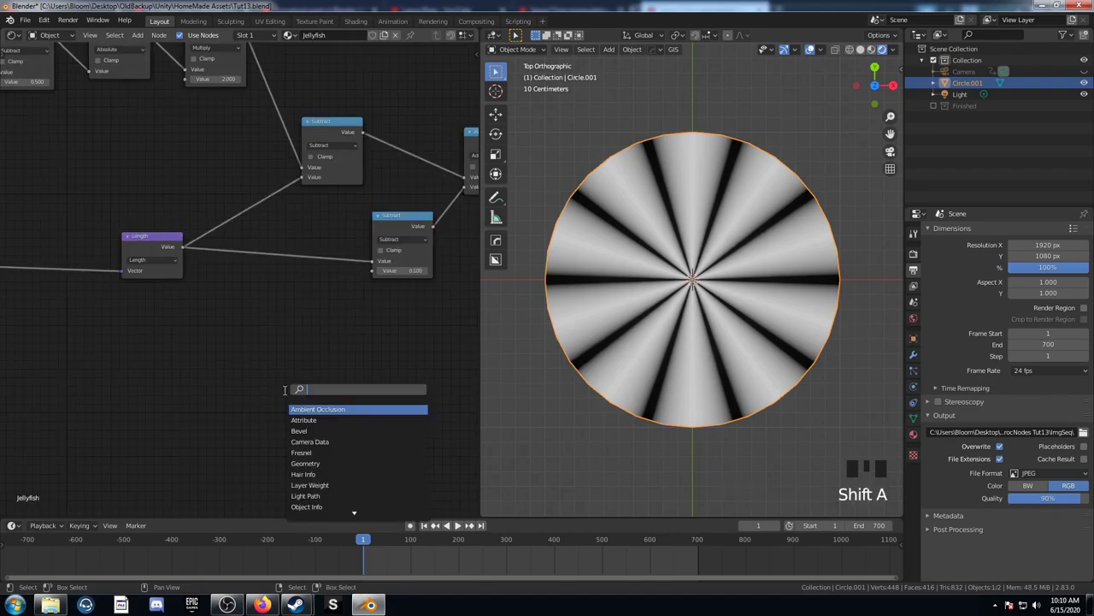
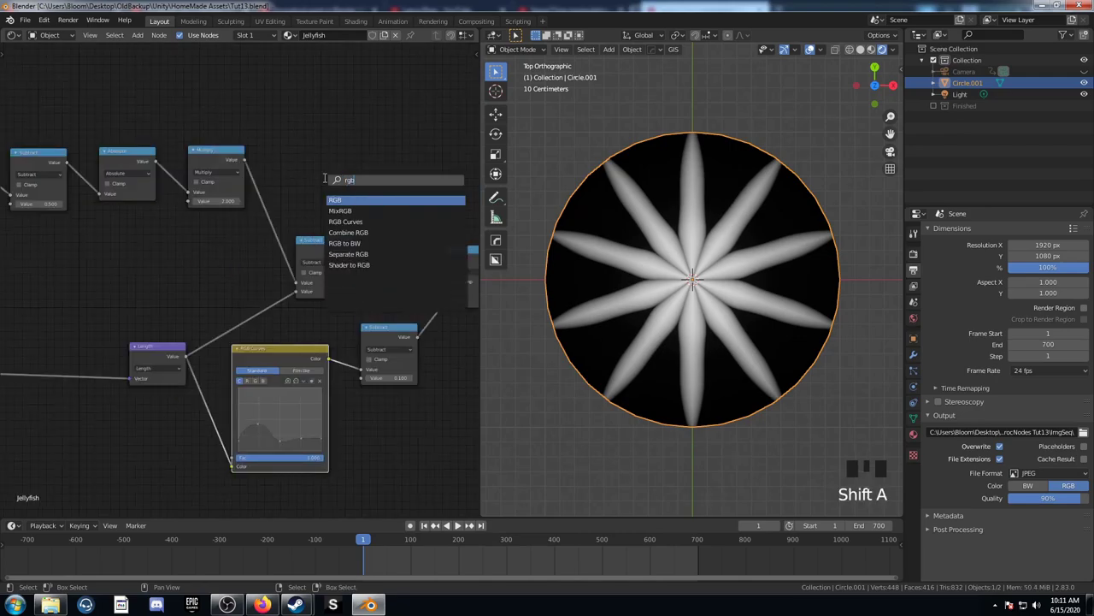
{"action": "key", "text": "Down"}
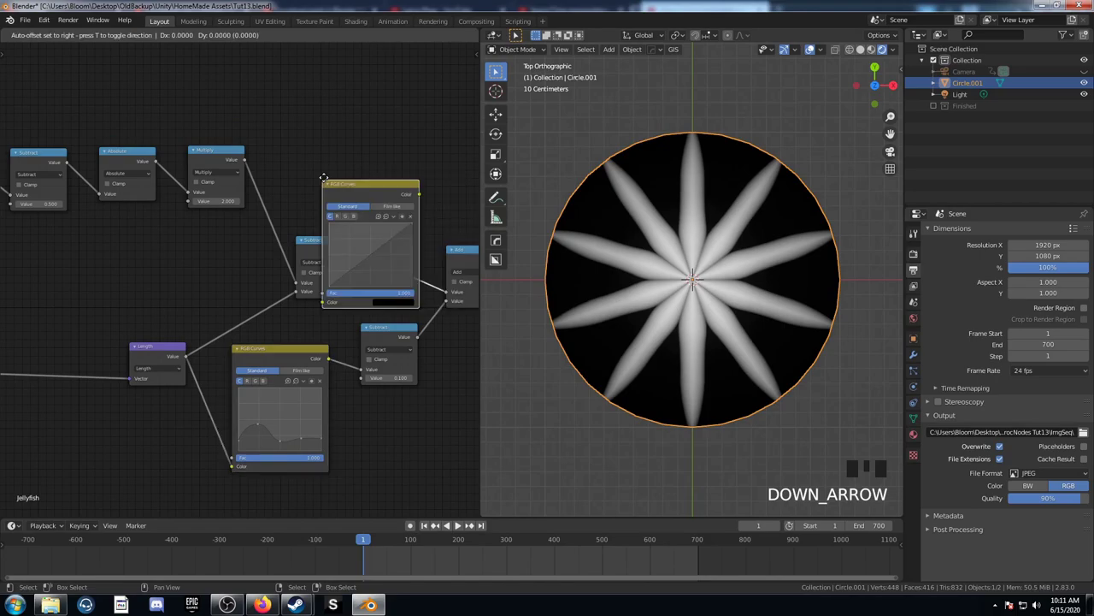
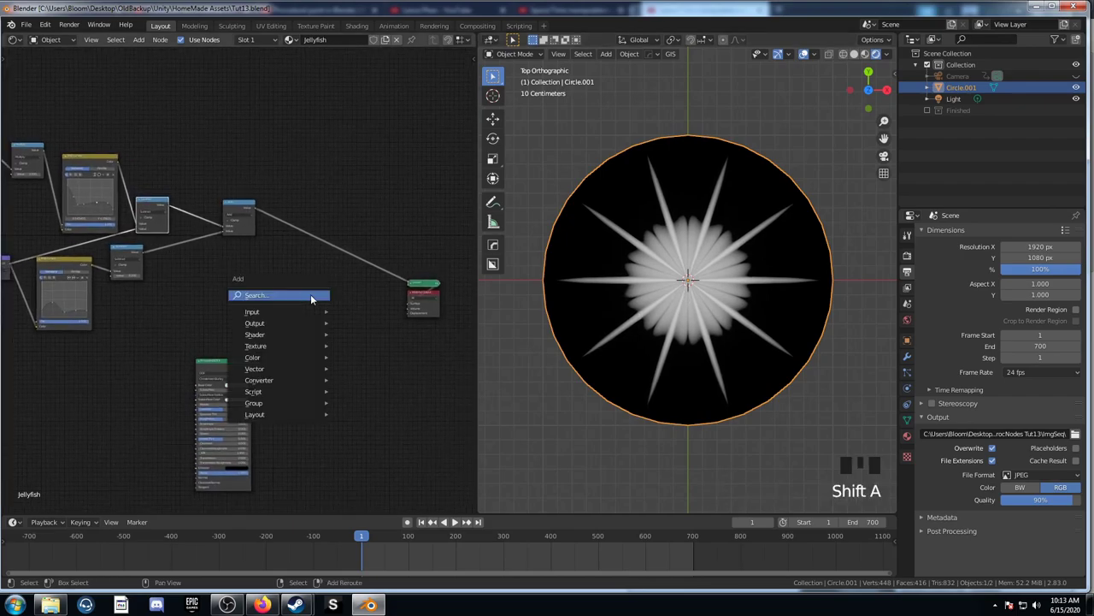
Add a ColorRamp before the output with its black stop moved to 0.15
{"action": "key", "text": "BackSpace"}
{"action": "key", "text": "BackSpace"}
{"action": "key", "text": "r"}
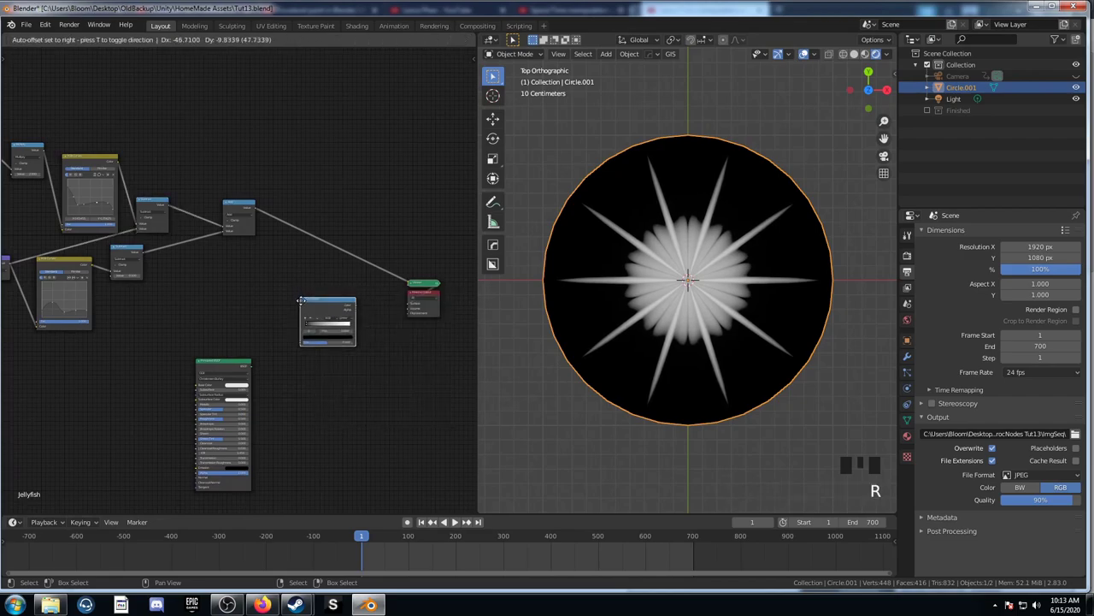
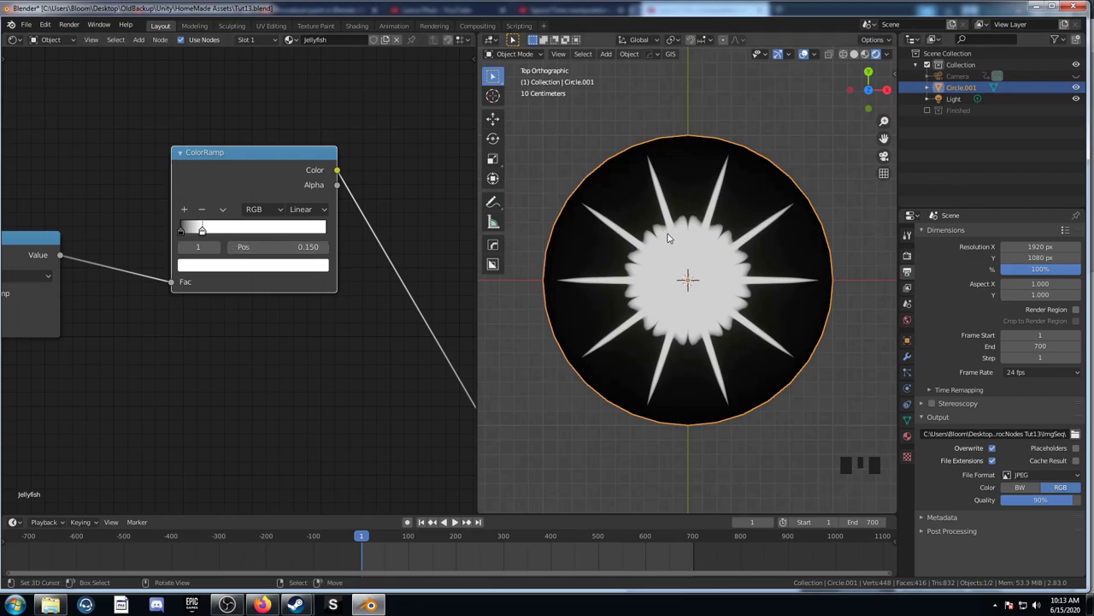
{"action": "scroll", "scroll_direction": "up", "scroll_amount": 3}
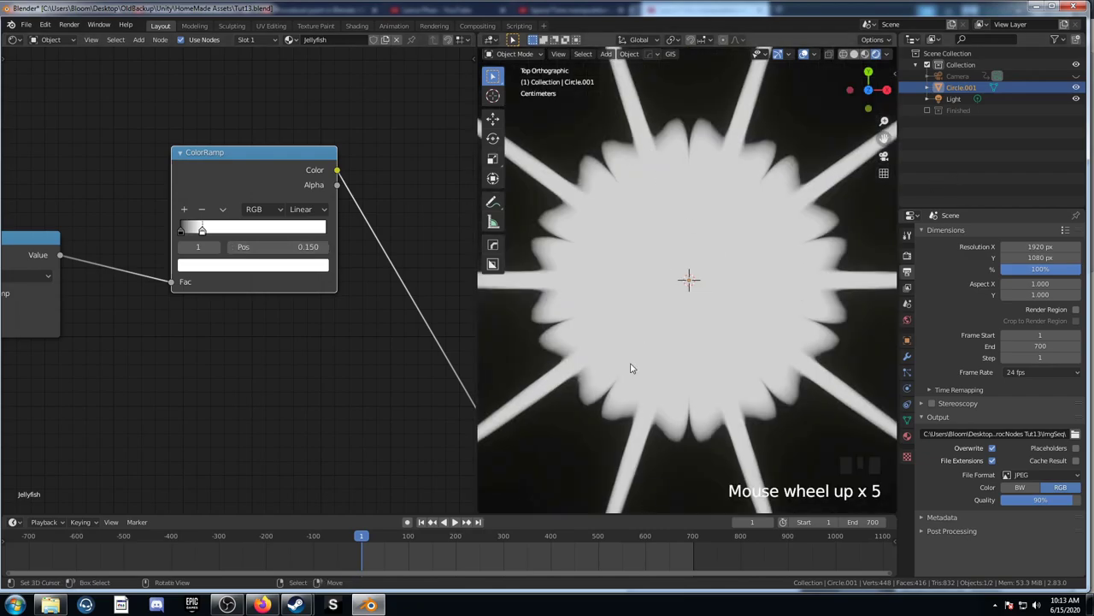
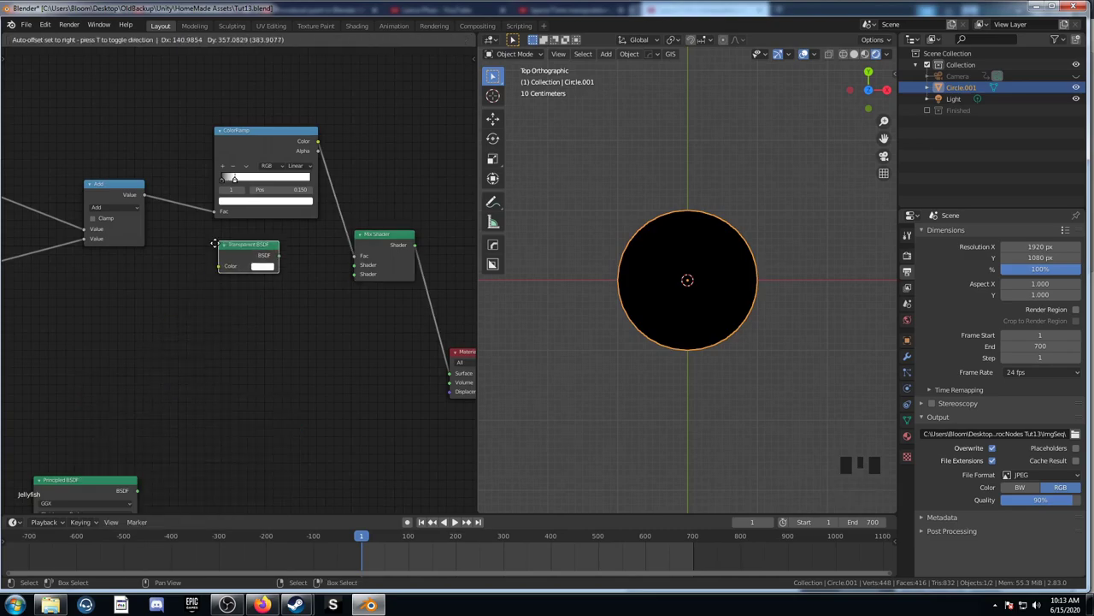
Place the Transparent BSDF and add an Emission node beneath it
{"action": "left_click", "coordinate": [83, 491]}
{"action": "key", "text": "x"}
{"action": "key", "text": "shift+a"}
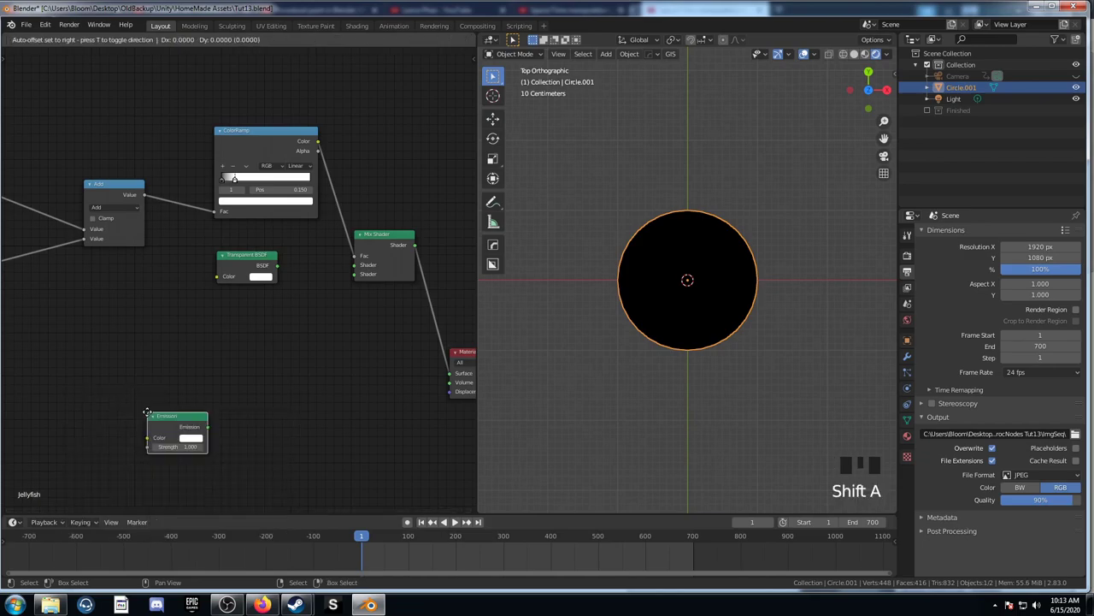
{"action": "left_click", "coordinate": [265, 143]}
{"action": "scroll", "scroll_direction": "up", "scroll_amount": 3}
Wire the Transparent and Emission shaders into the Mix Shader driven by the ColorRamp
{"action": "left_click", "coordinate": [285, 268]}
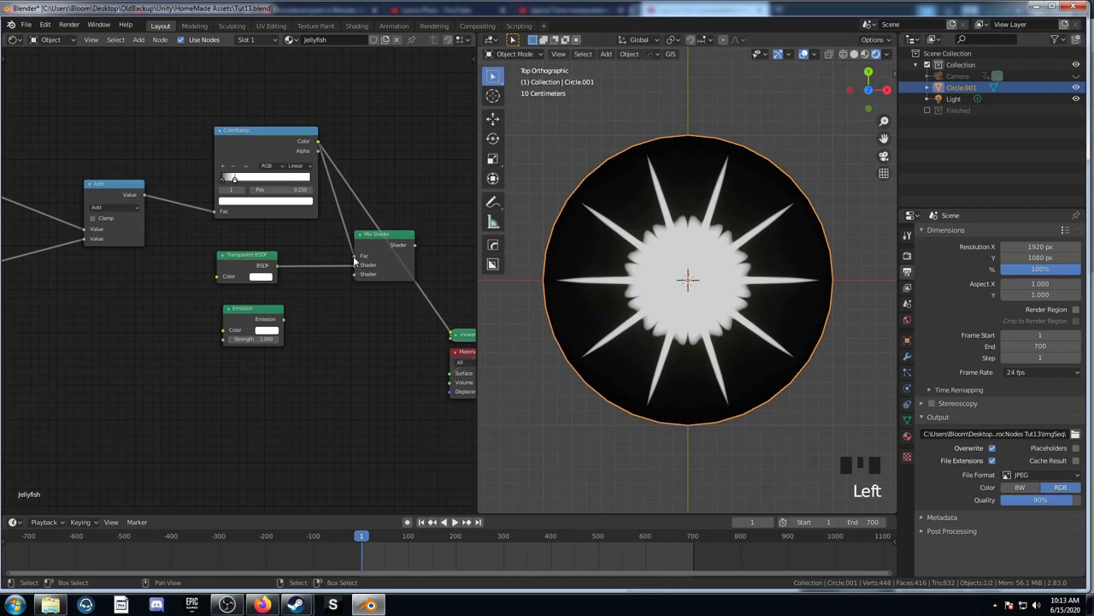
{"action": "left_click", "coordinate": [293, 320]}
{"action": "scroll", "scroll_direction": "up", "scroll_amount": 3}
{"action": "middle_click", "coordinate": [329, 352]}
{"action": "scroll", "scroll_direction": "down", "scroll_amount": 3}
{"action": "key", "text": "ctrl+shift+Left"}
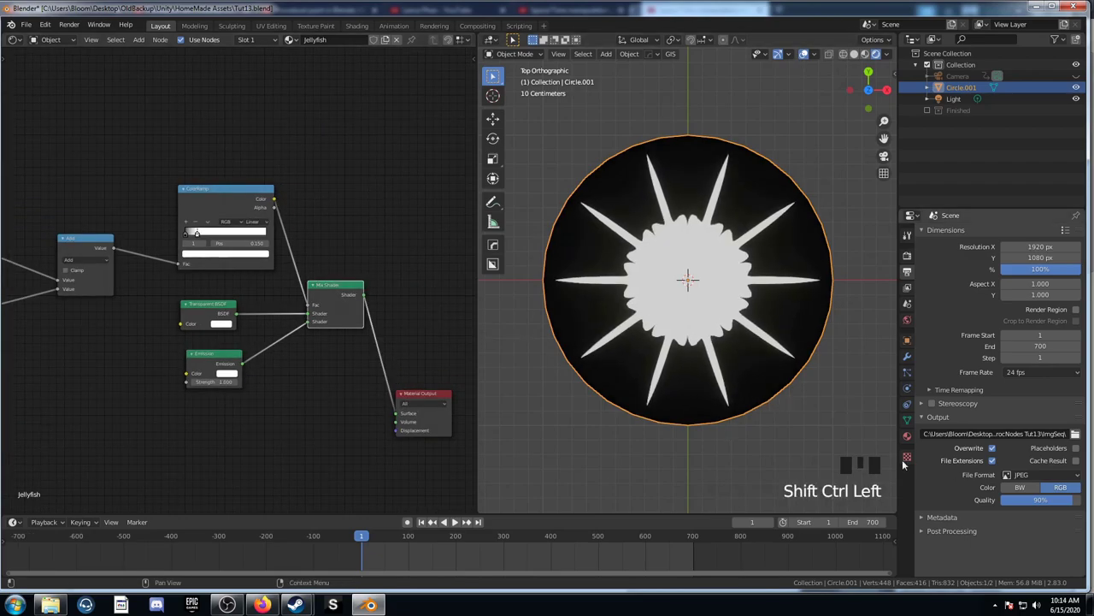
Show the Jellyfish material's settings in the Properties panel
{"action": "left_click", "coordinate": [916, 442]}
{"action": "left_click_drag", "start_coordinate": [1053, 467], "coordinate": [1042, 510]}
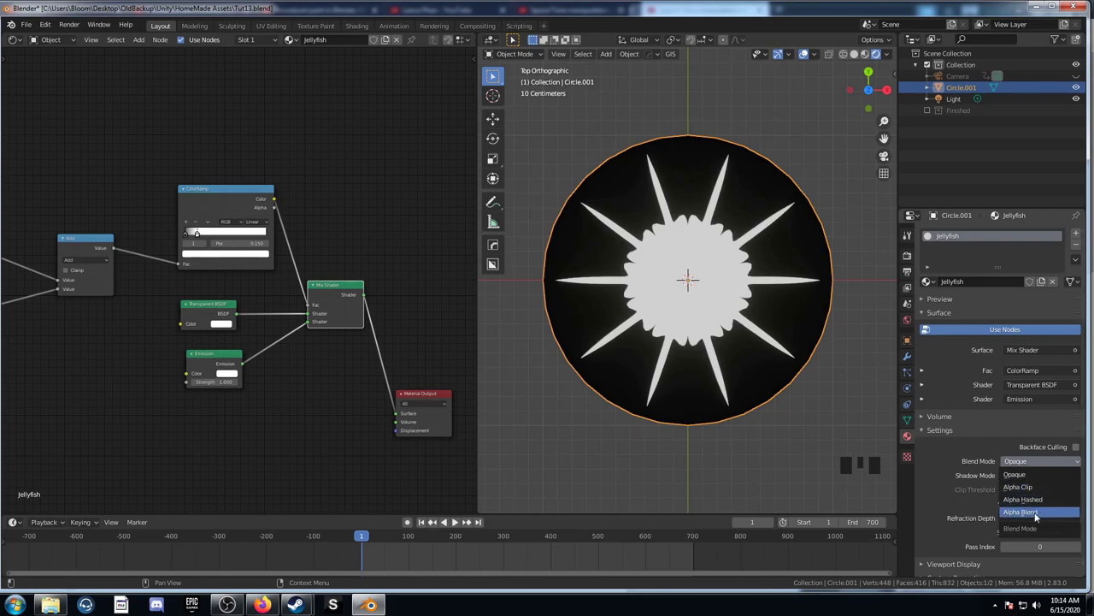
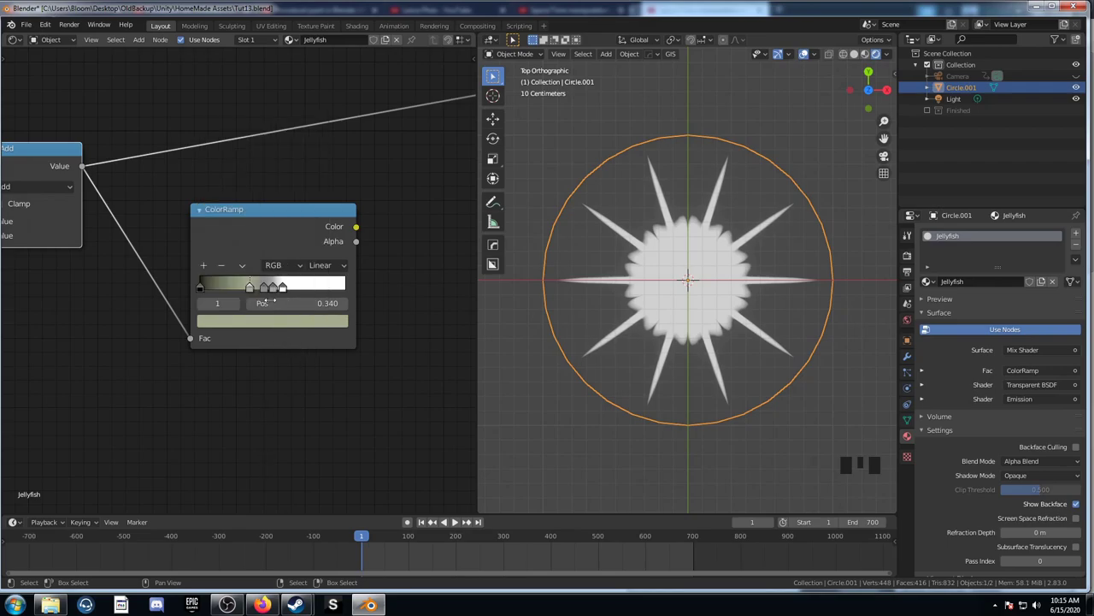
Colour the Emission ColorRamp stops with light blue and orange-red bands
{"action": "left_click", "coordinate": [273, 294]}
{"action": "left_click", "coordinate": [273, 327]}
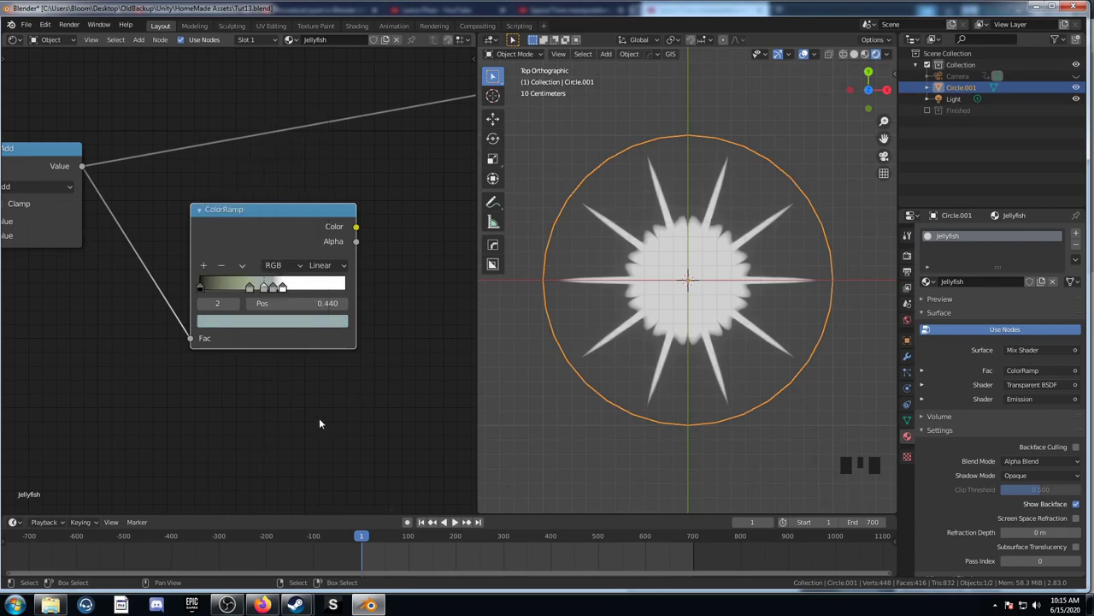
{"action": "left_click", "coordinate": [282, 296]}
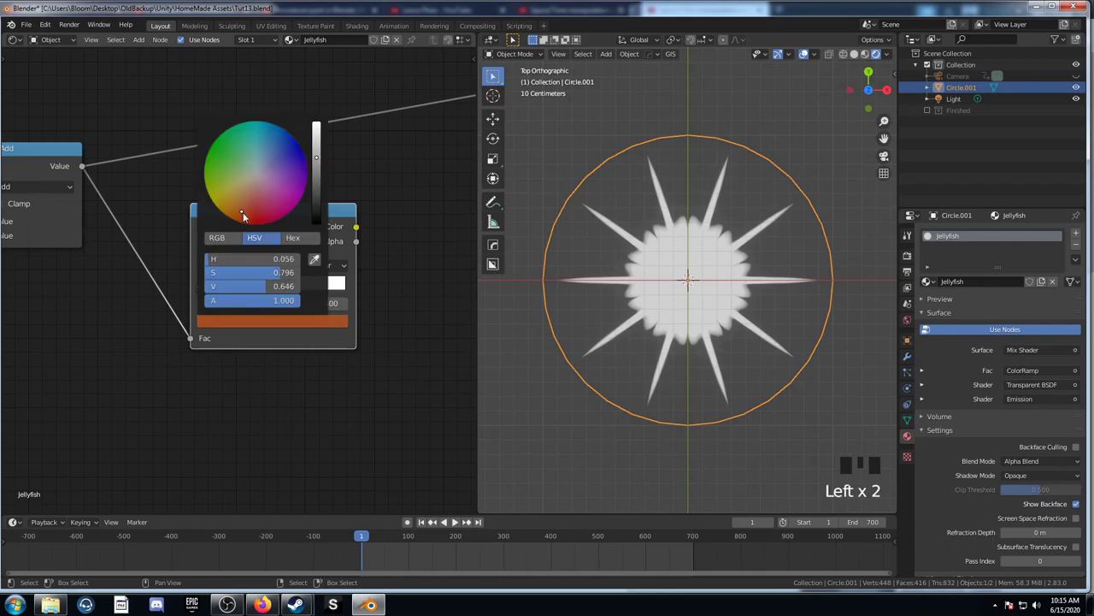
{"action": "left_click", "coordinate": [288, 290]}
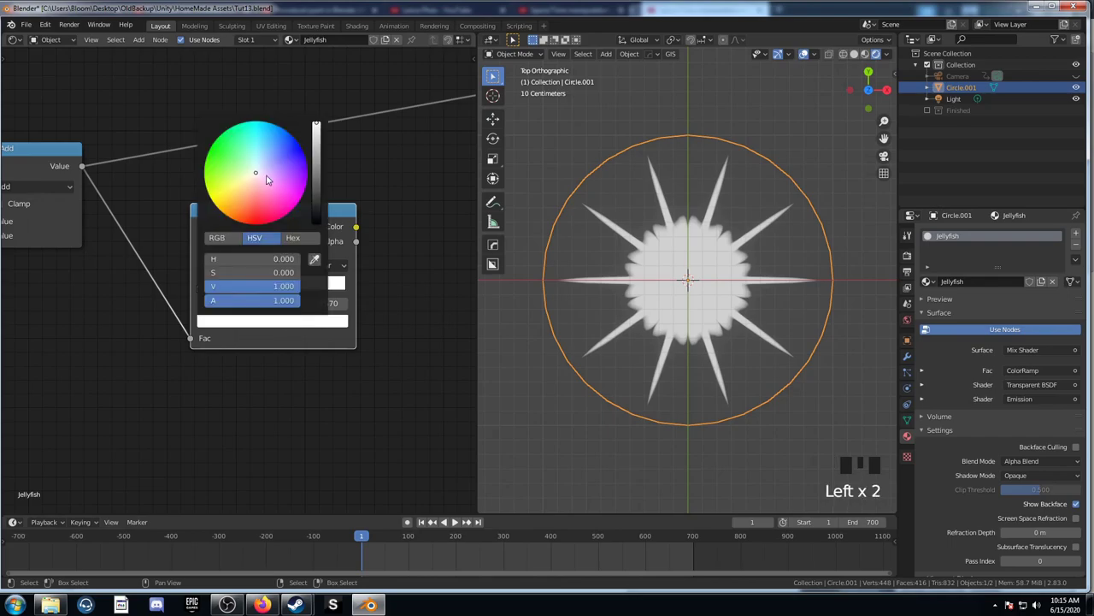
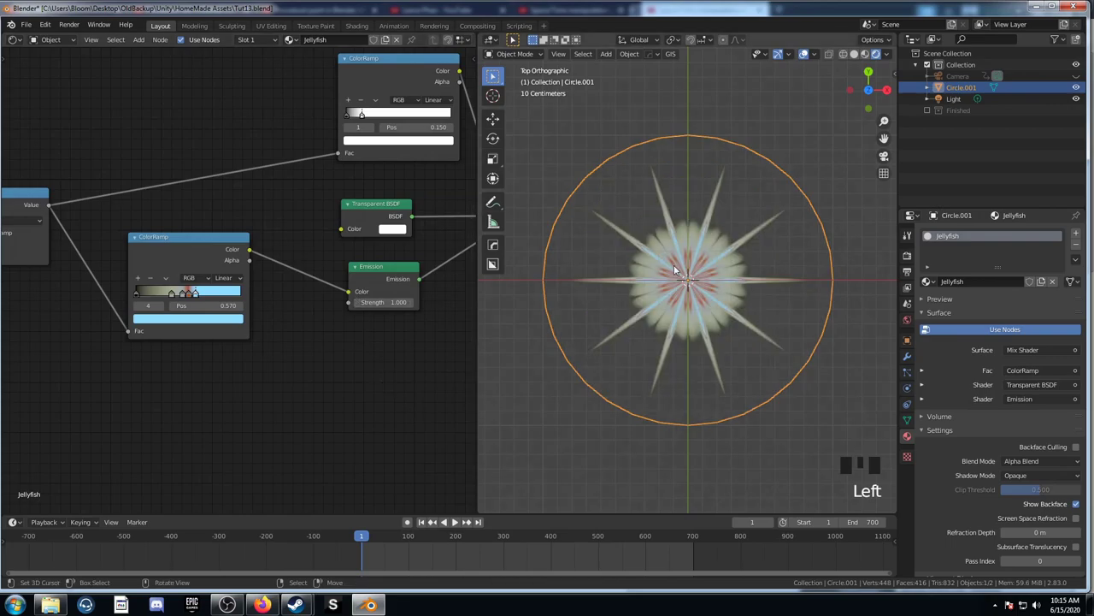
Orbit the viewport to inspect the tinted starburst pattern
{"action": "scroll", "scroll_direction": "up", "scroll_amount": 3}
{"action": "left_click_drag", "start_coordinate": [710, 394], "coordinate": [720, 361]}
{"action": "scroll", "scroll_direction": "up", "scroll_amount": 3}
{"action": "scroll", "scroll_direction": "down", "scroll_amount": 3}
Orbit around the disc and return to the top orthographic view
{"action": "left_click_drag", "start_coordinate": [714, 360], "coordinate": [717, 381]}
{"action": "scroll", "scroll_direction": "down", "scroll_amount": 3}
{"action": "left_click_drag", "start_coordinate": [683, 276], "coordinate": [680, 287]}
{"action": "key", "text": "KP_7"}
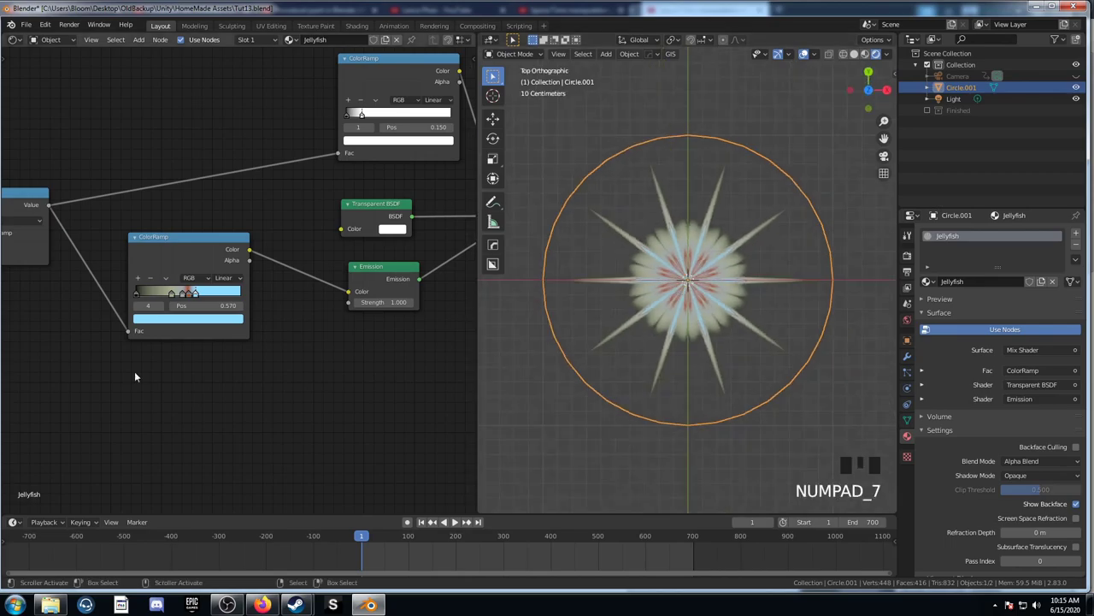
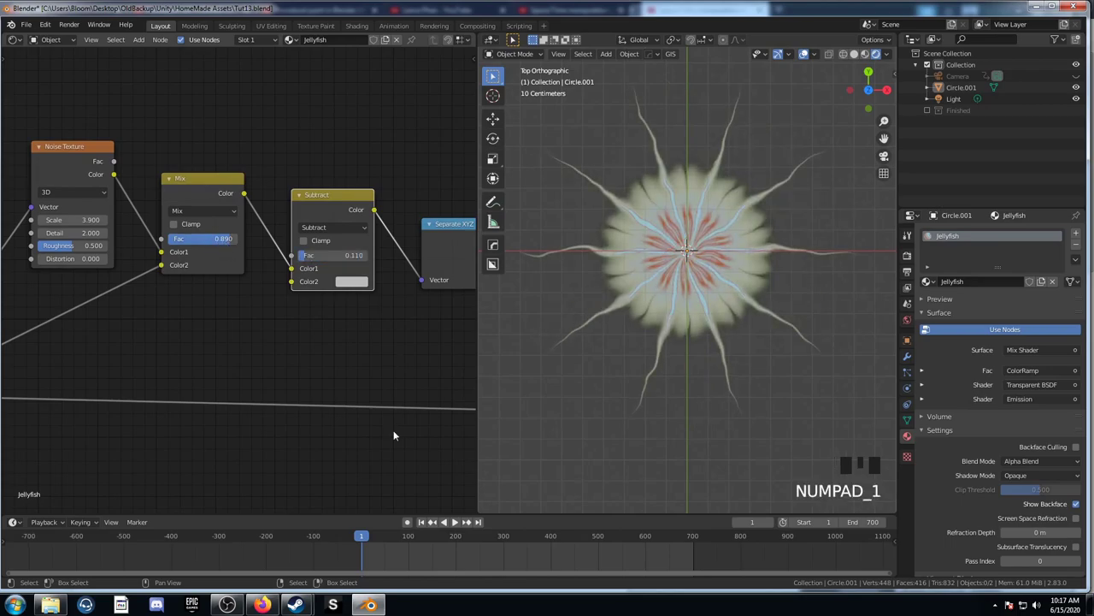
{"action": "scroll", "scroll_direction": "up", "scroll_amount": 3}
{"action": "left_click_drag", "start_coordinate": [663, 276], "coordinate": [653, 258]}
{"action": "scroll", "scroll_direction": "up", "scroll_amount": 3}
{"action": "scroll", "scroll_direction": "down", "scroll_amount": 3}
{"action": "scroll", "scroll_direction": "down", "scroll_amount": 3}
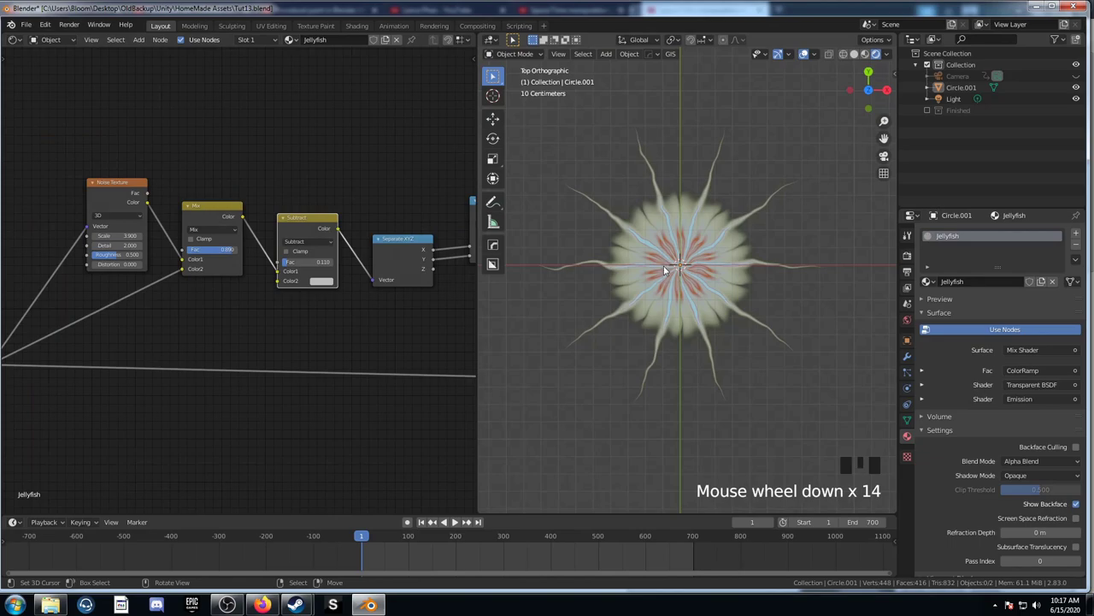
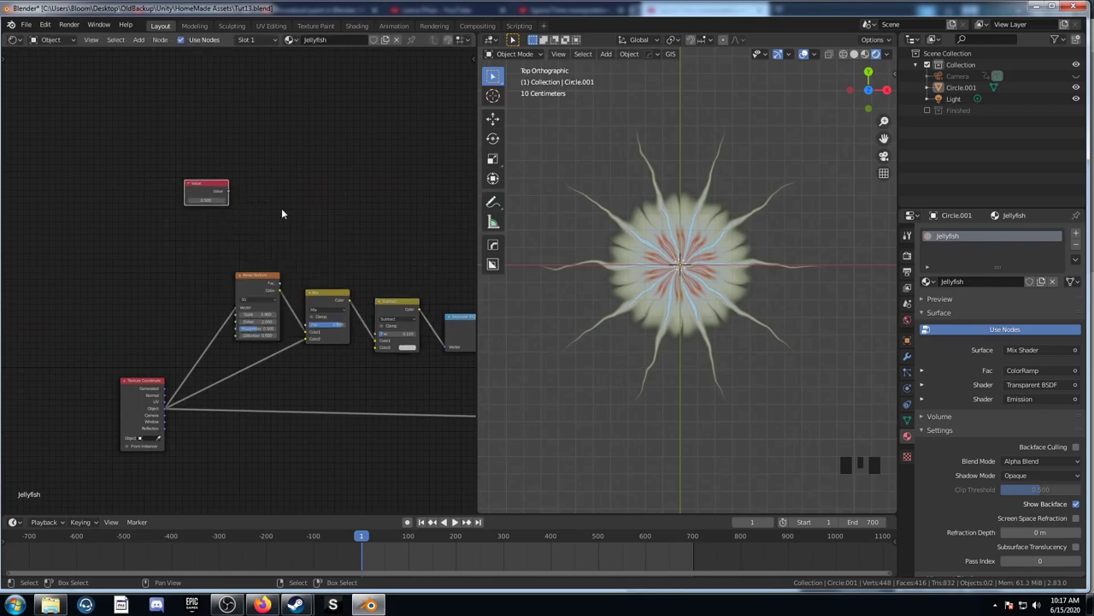
Add a Subtract math node fed by a Value node set to 0.090 for the noise warp
{"action": "key", "text": "shift+a"}
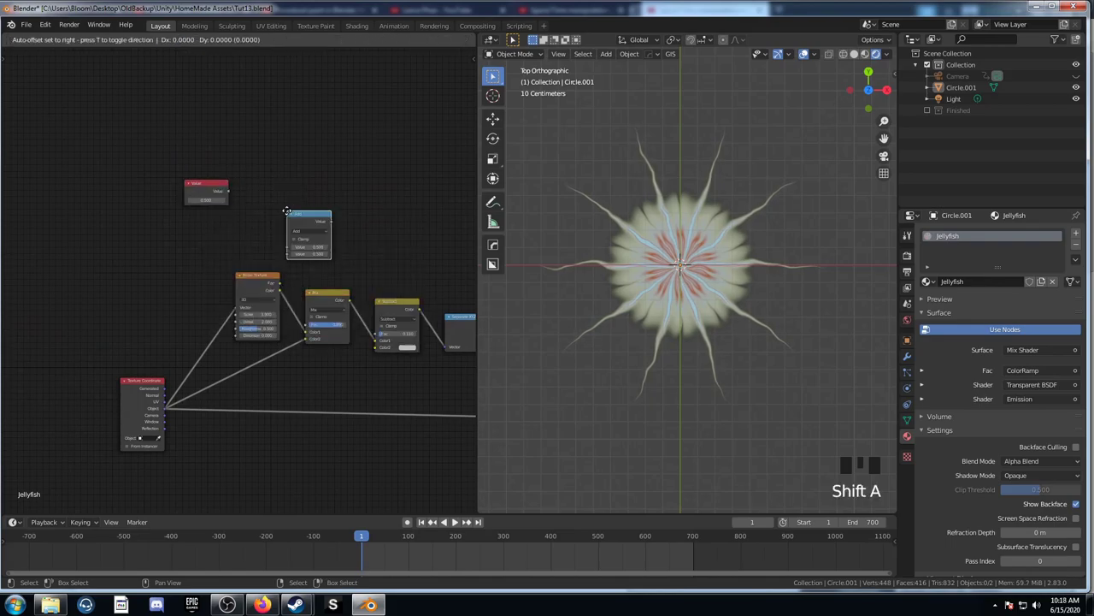
{"action": "left_click", "coordinate": [238, 196]}
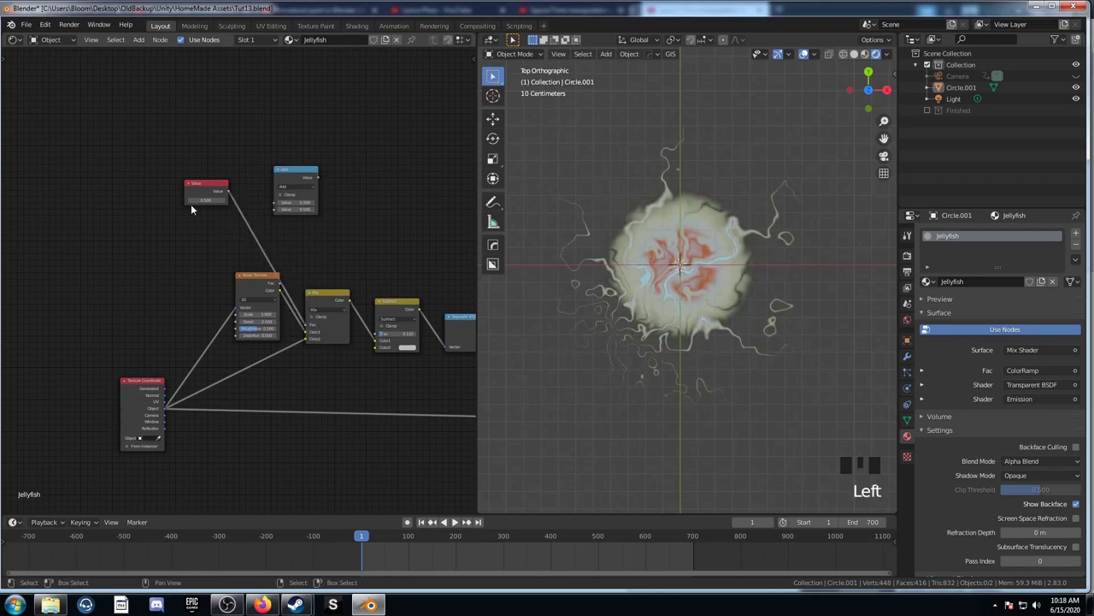
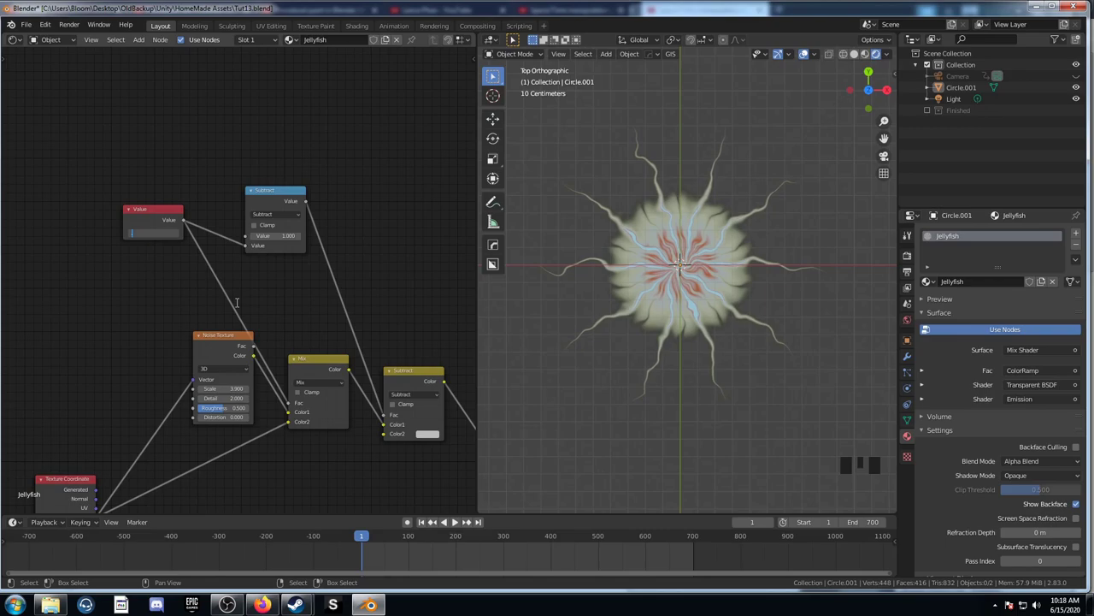
{"action": "scroll", "scroll_direction": "up", "scroll_amount": 3}
Frame the lengthened node chain and tilt the viewport to see the disc in perspective
{"action": "left_click_drag", "start_coordinate": [679, 363], "coordinate": [615, 390]}
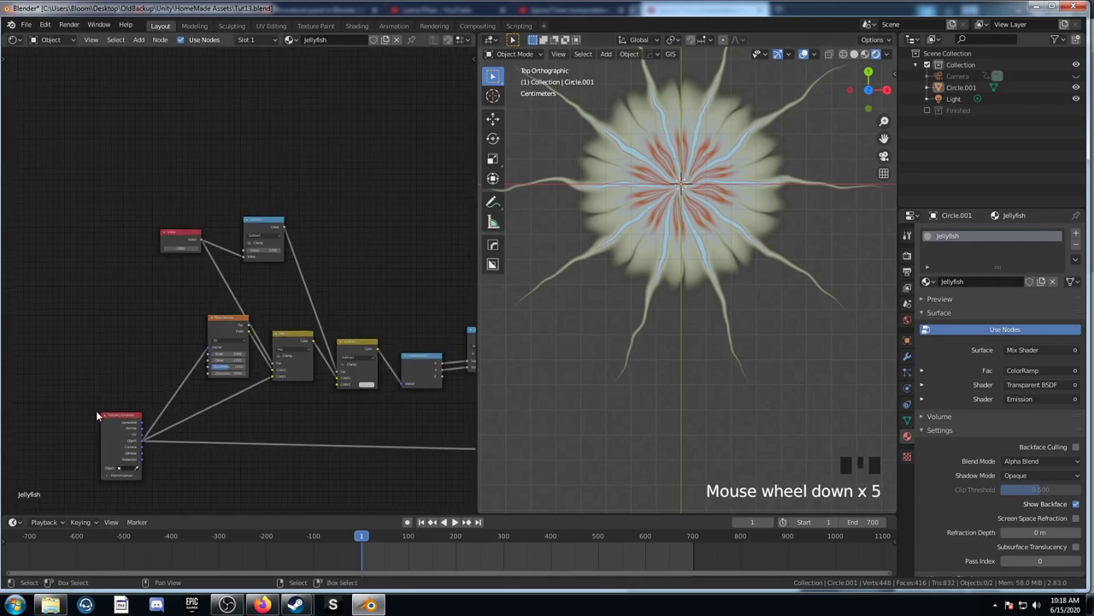
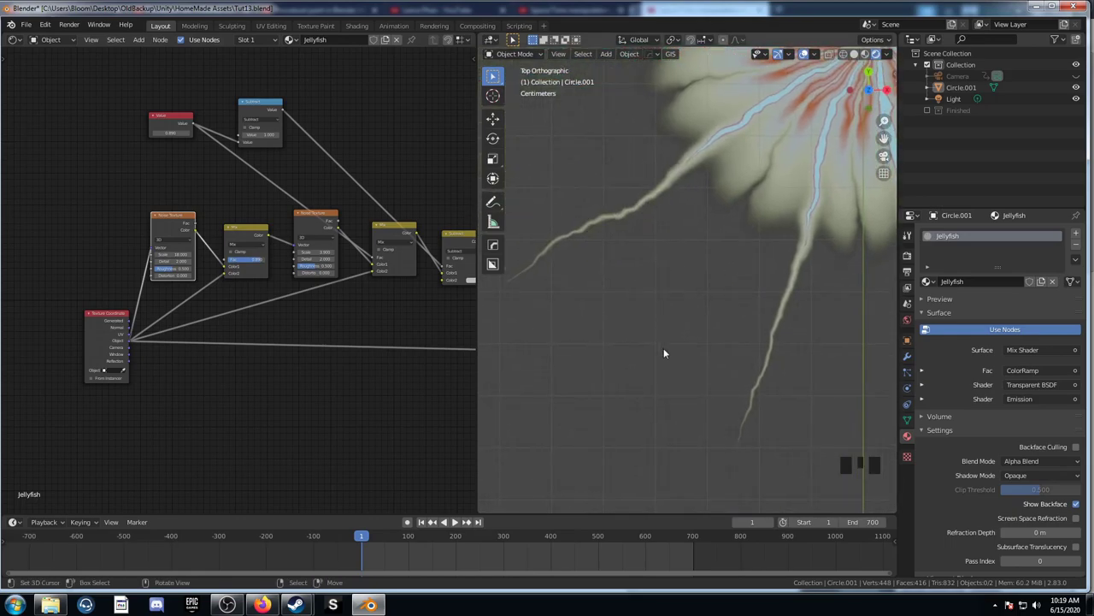
{"action": "left_click_drag", "start_coordinate": [678, 371], "coordinate": [680, 292]}
{"action": "scroll", "scroll_direction": "up", "scroll_amount": 3}
{"action": "left_click_drag", "start_coordinate": [707, 324], "coordinate": [724, 351]}
{"action": "scroll", "scroll_direction": "down", "scroll_amount": 3}
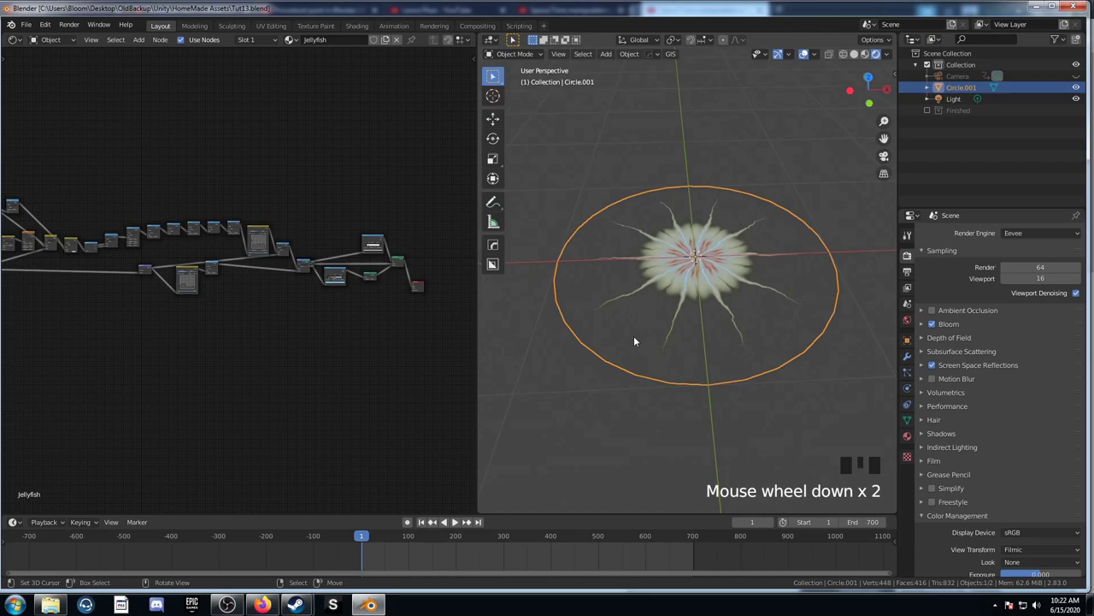
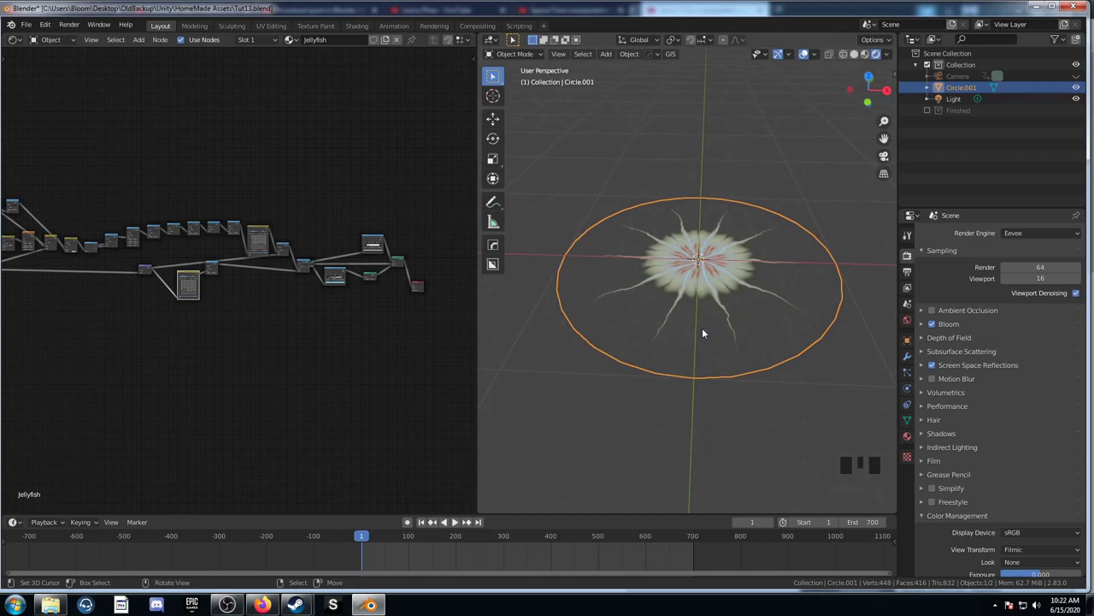
Enter Edit Mode to reveal the disc's concentric rings and radial spokes
{"action": "key", "text": "Tab"}
{"action": "scroll", "scroll_direction": "up", "scroll_amount": 3}
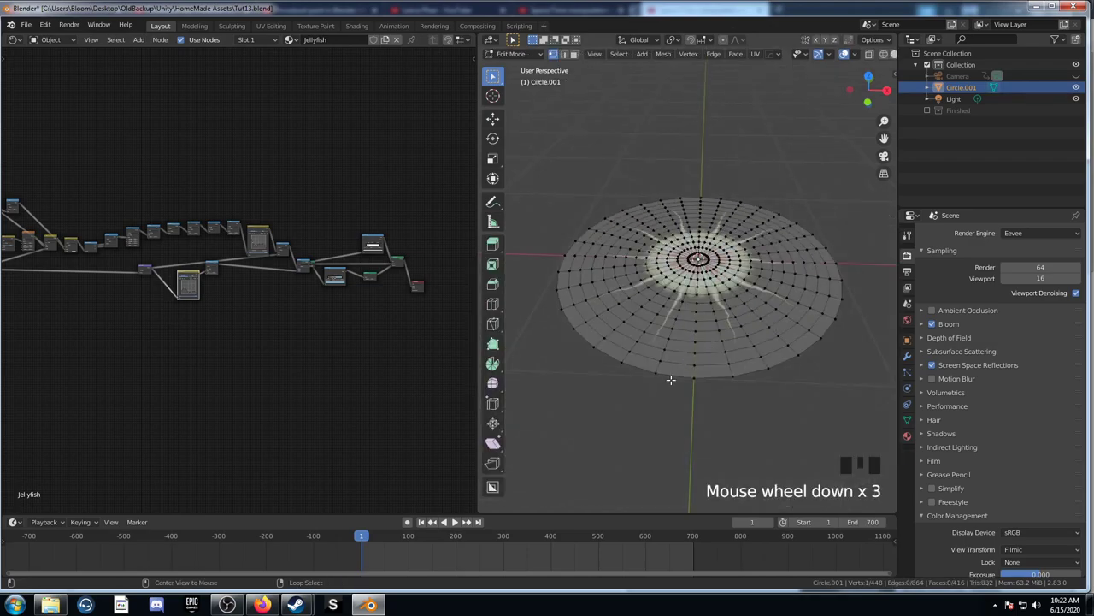
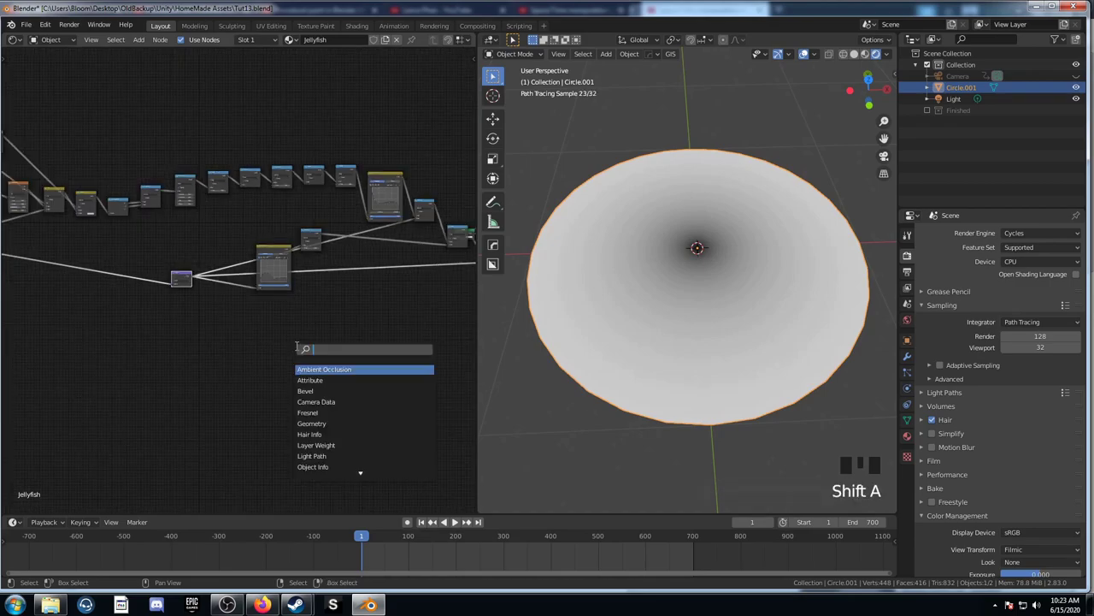
Add a ColorRamp after the radial gradient and reach the material's displacement method setting
{"action": "key", "text": "r"}
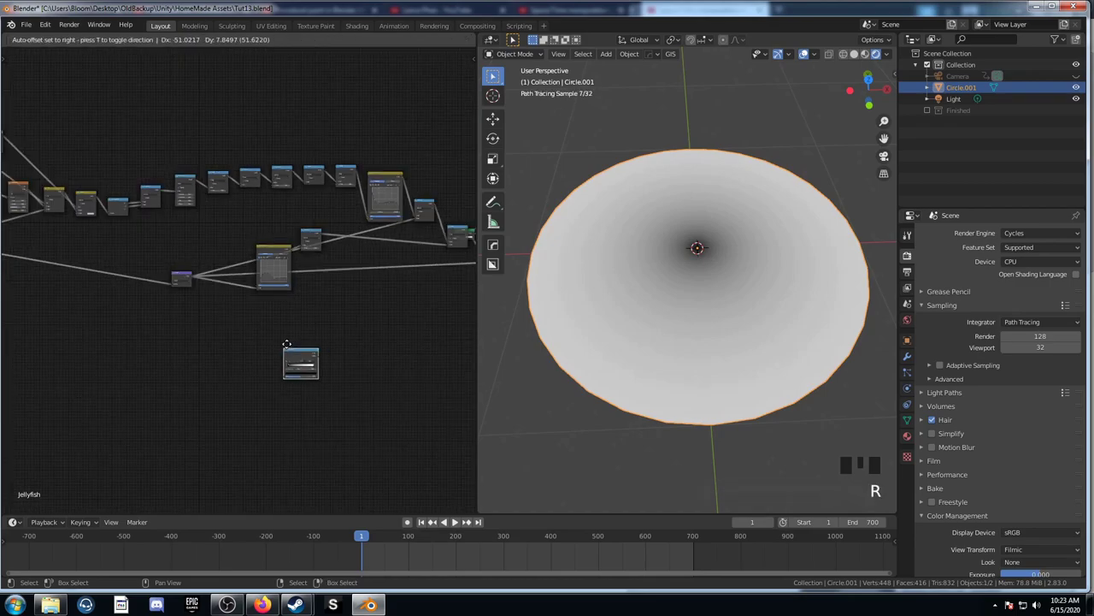
{"action": "left_click", "coordinate": [201, 281]}
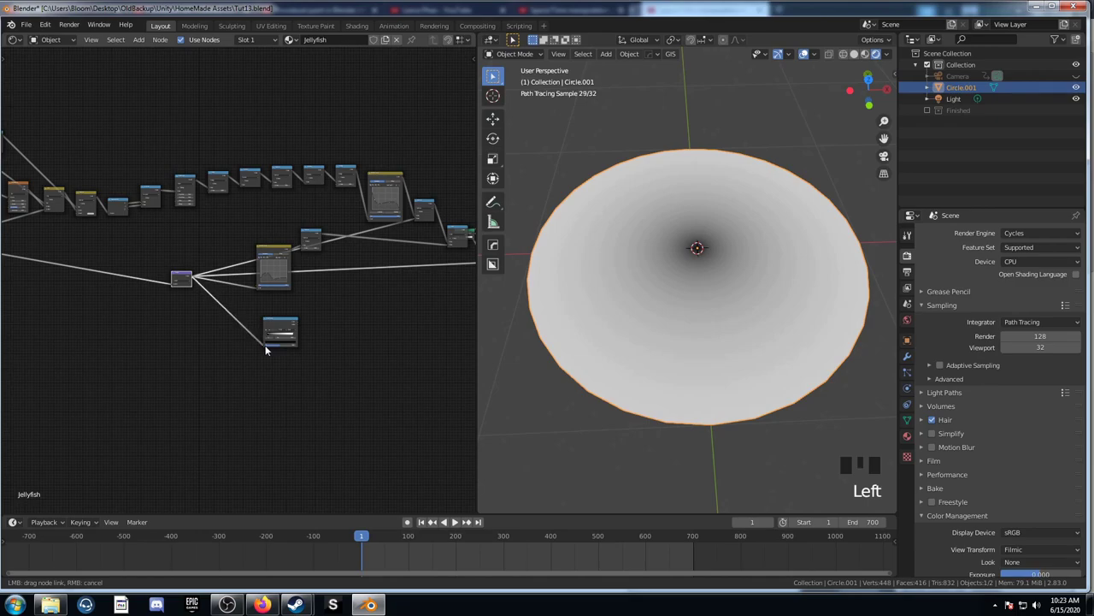
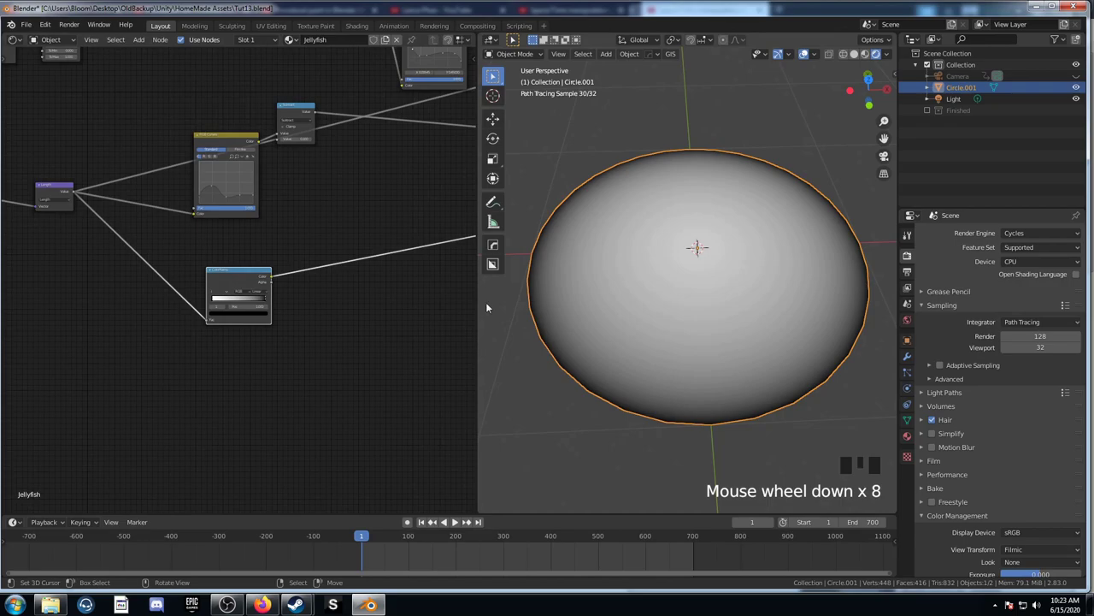
{"action": "left_click_drag", "start_coordinate": [1047, 268], "coordinate": [285, 322]}
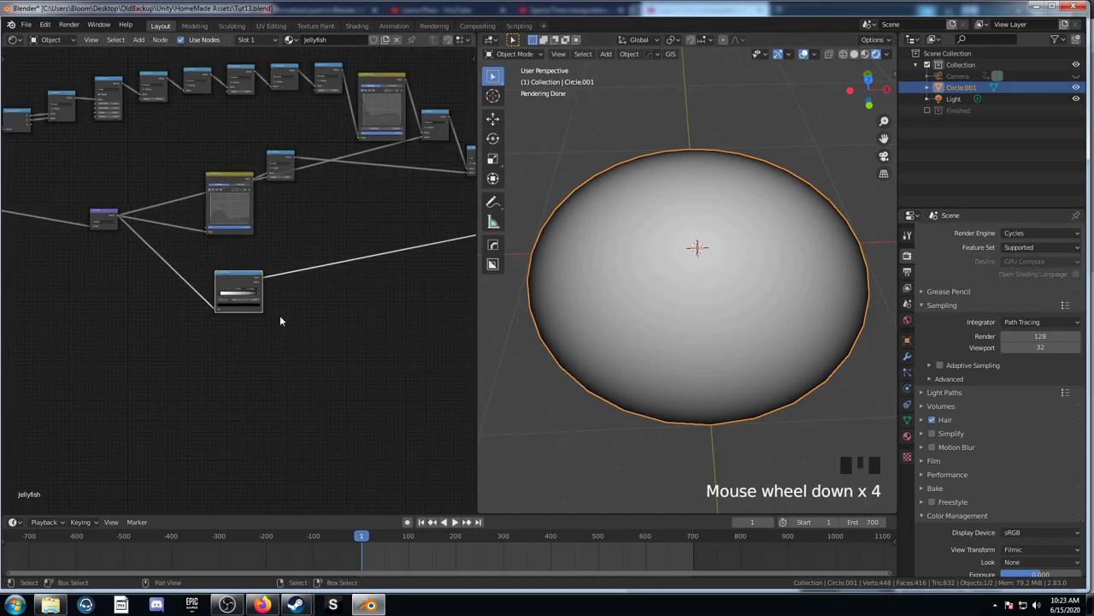
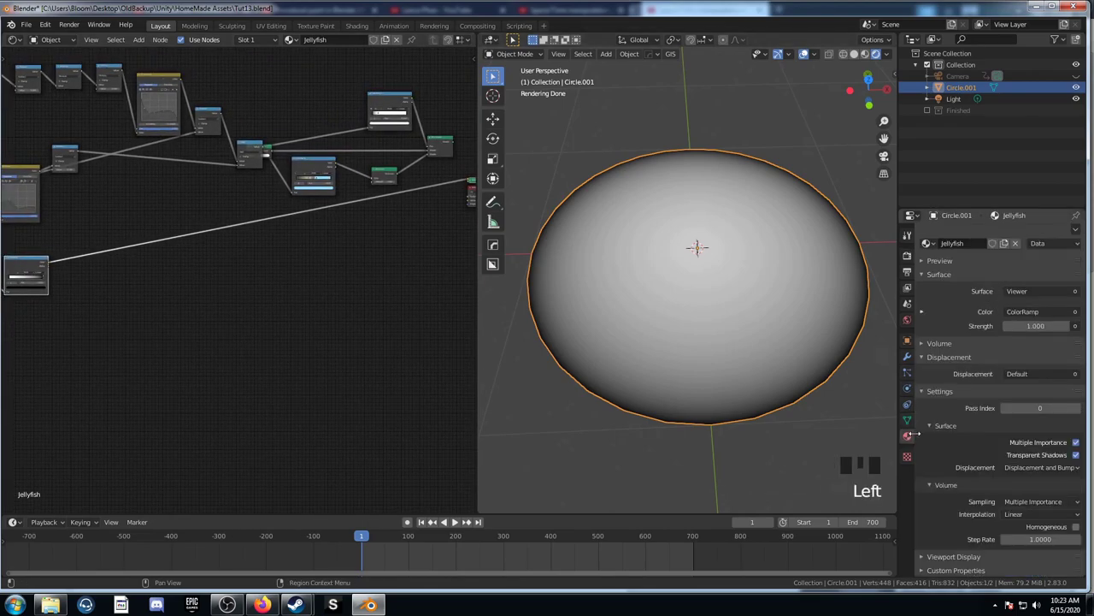
{"action": "scroll", "scroll_direction": "down", "scroll_amount": 3}
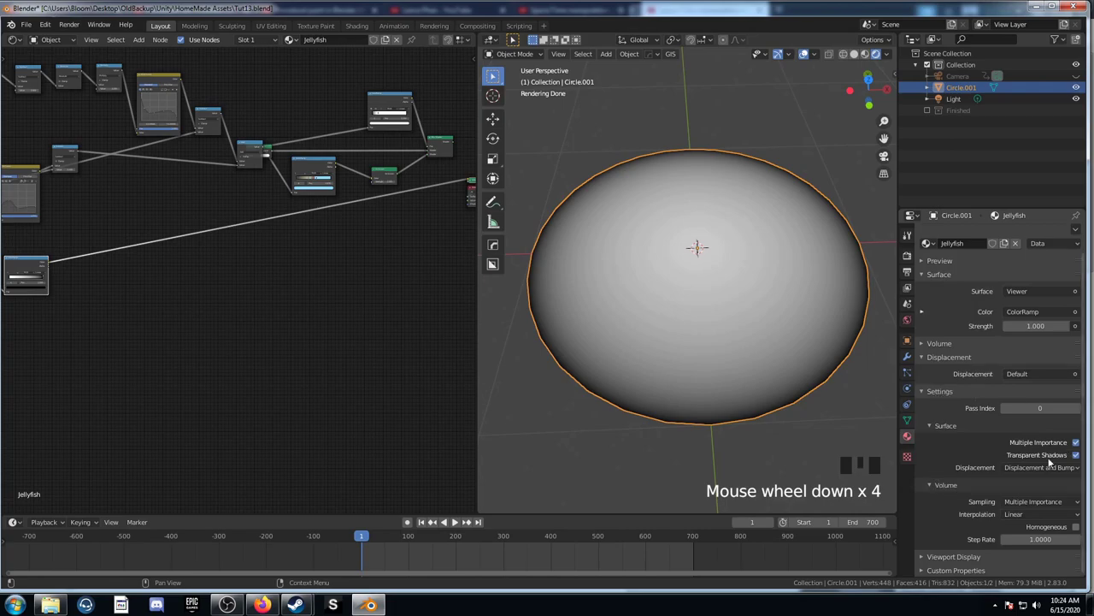
{"action": "left_click_drag", "start_coordinate": [1040, 470], "coordinate": [1023, 478]}
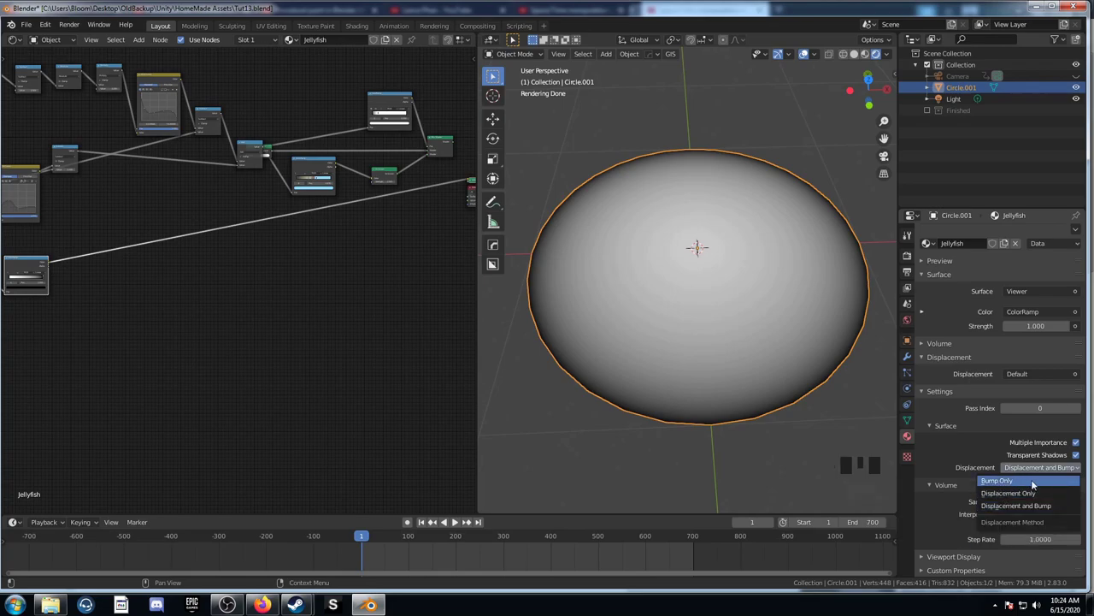
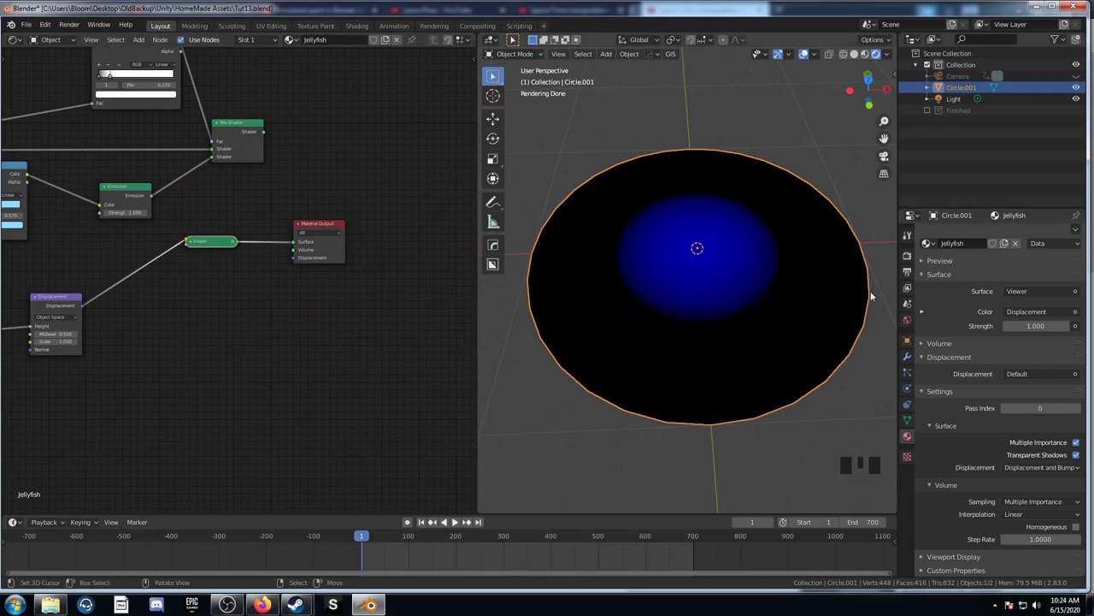
Preview the Displacement node's blue glow and re-enter mesh editing
{"action": "scroll", "scroll_direction": "down", "scroll_amount": 3}
{"action": "scroll", "scroll_direction": "down", "scroll_amount": 3}
{"action": "key", "text": "Tab"}
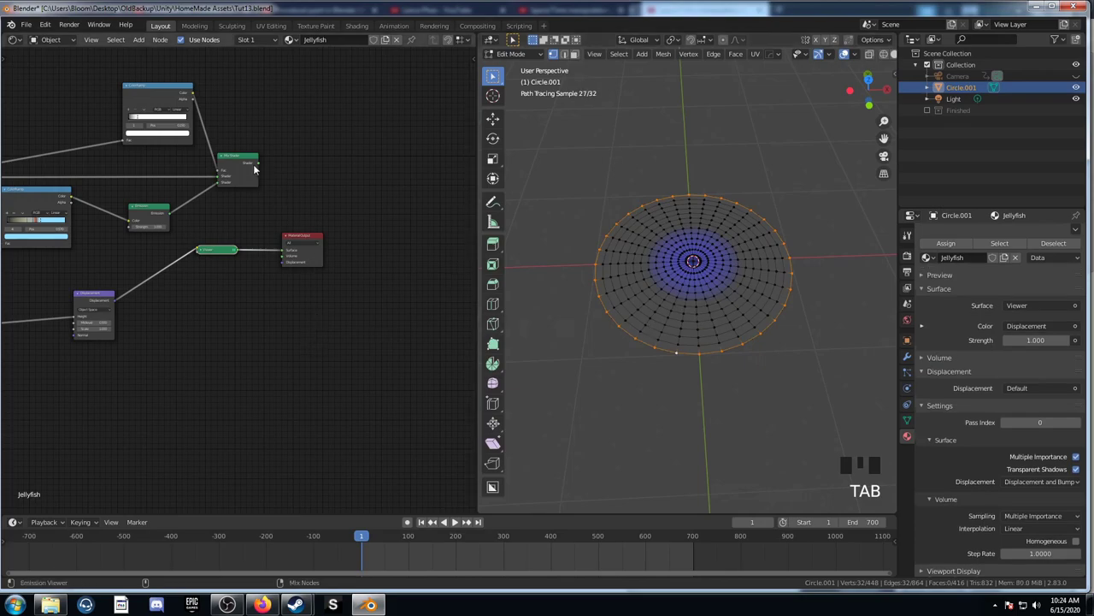
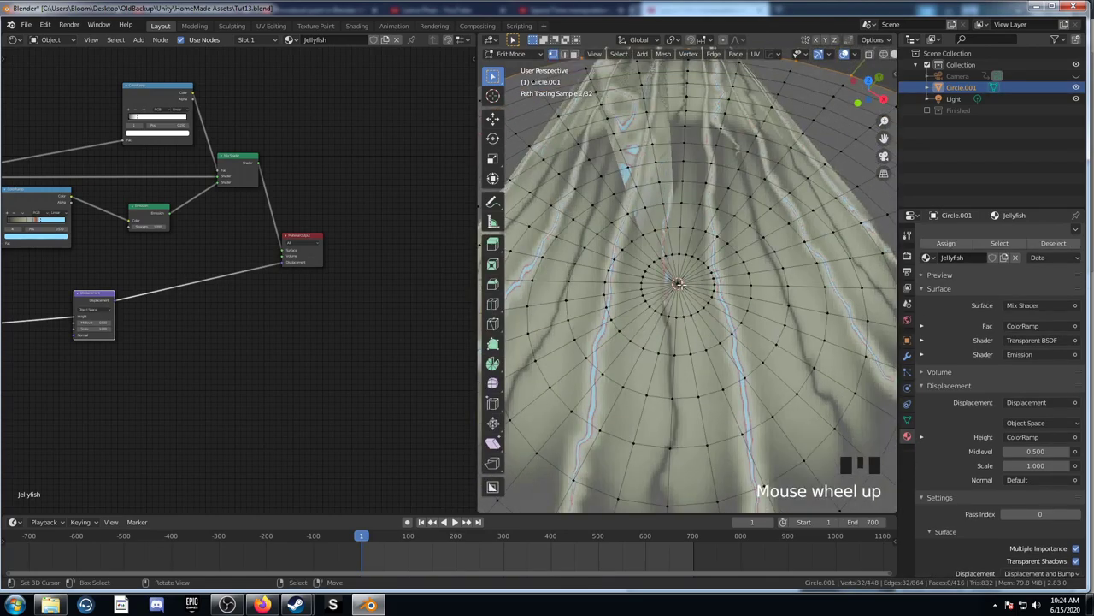
Circle-select the crowded centre vertices of the disc
{"action": "key", "text": "c"}
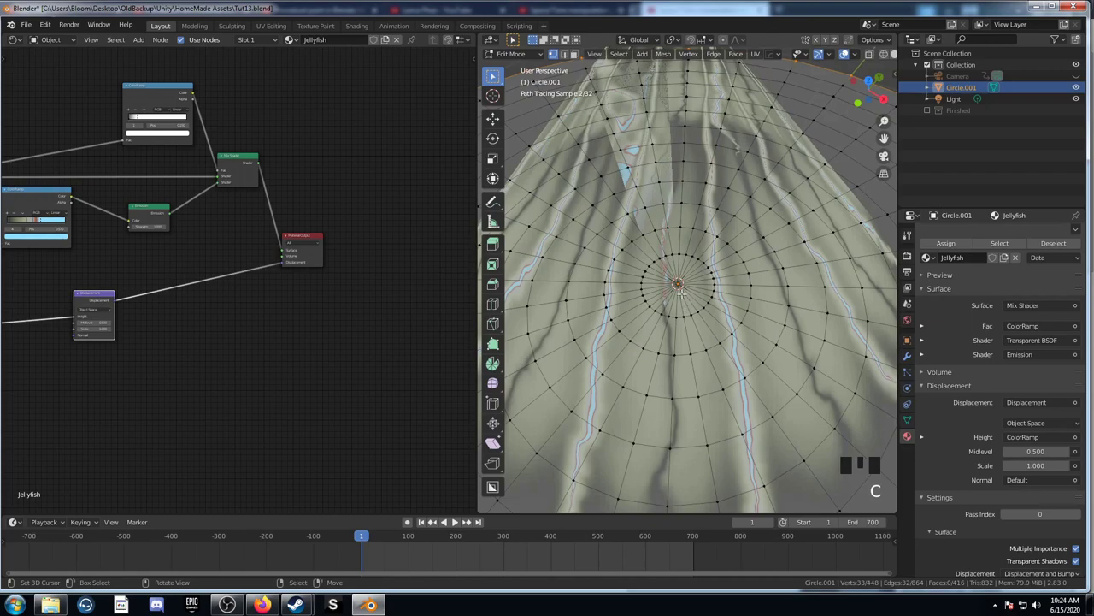
{"action": "scroll", "scroll_direction": "down", "scroll_amount": 3}
{"action": "key", "text": "a"}
{"action": "key", "text": "a"}
{"action": "scroll", "scroll_direction": "up", "scroll_amount": 3}
{"action": "key", "text": "c"}
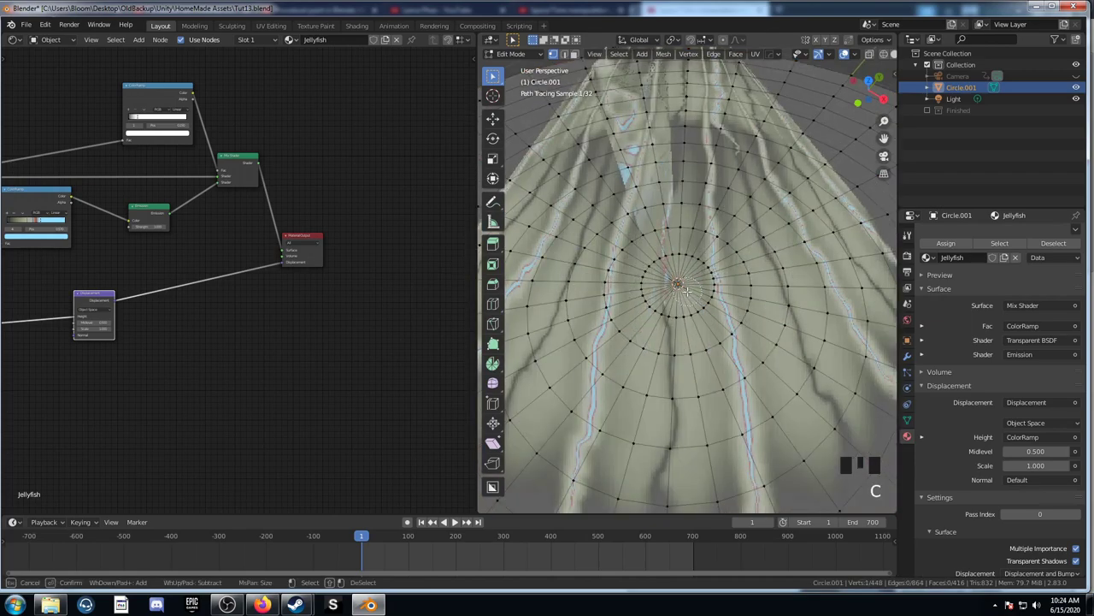
{"action": "key", "text": "g"}
{"action": "key", "text": "c"}
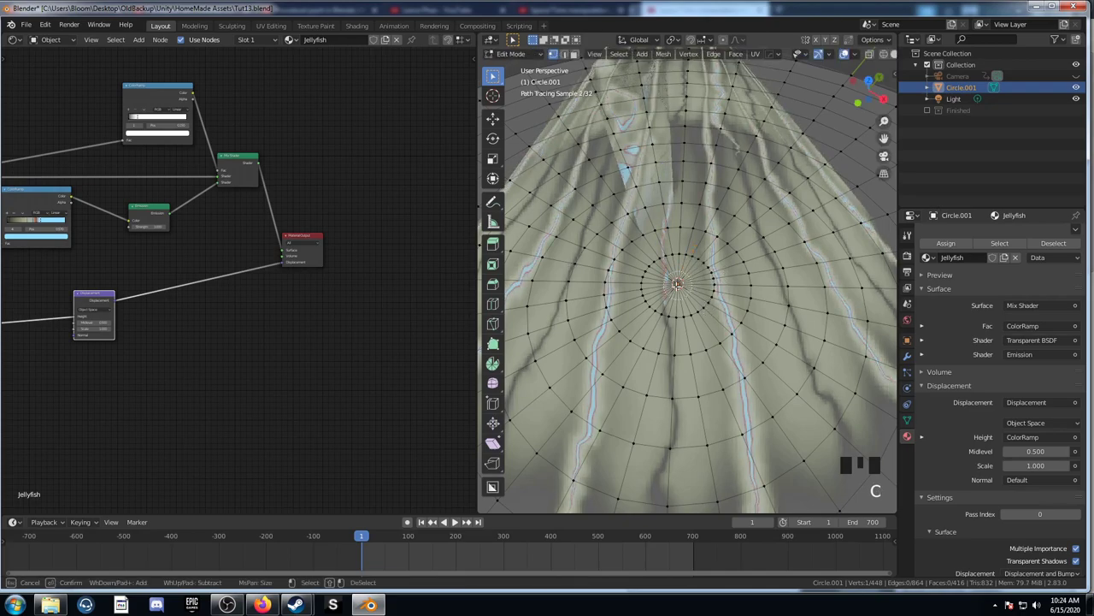
Switch to solid shading and merge the selected centre vertices into one point
{"action": "key", "text": "z"}
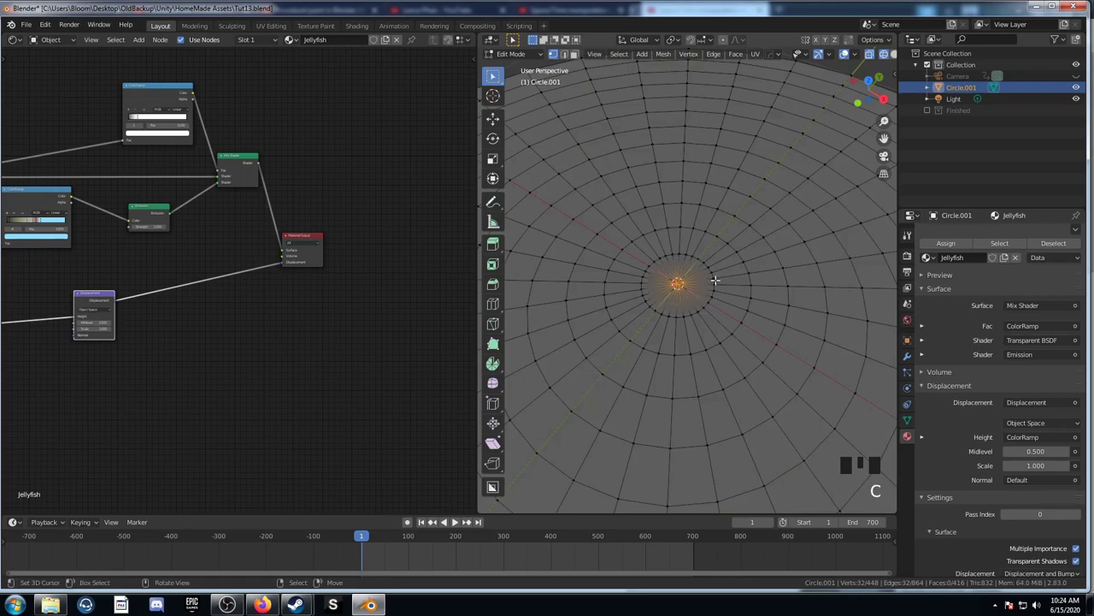
{"action": "key", "text": "F3"}
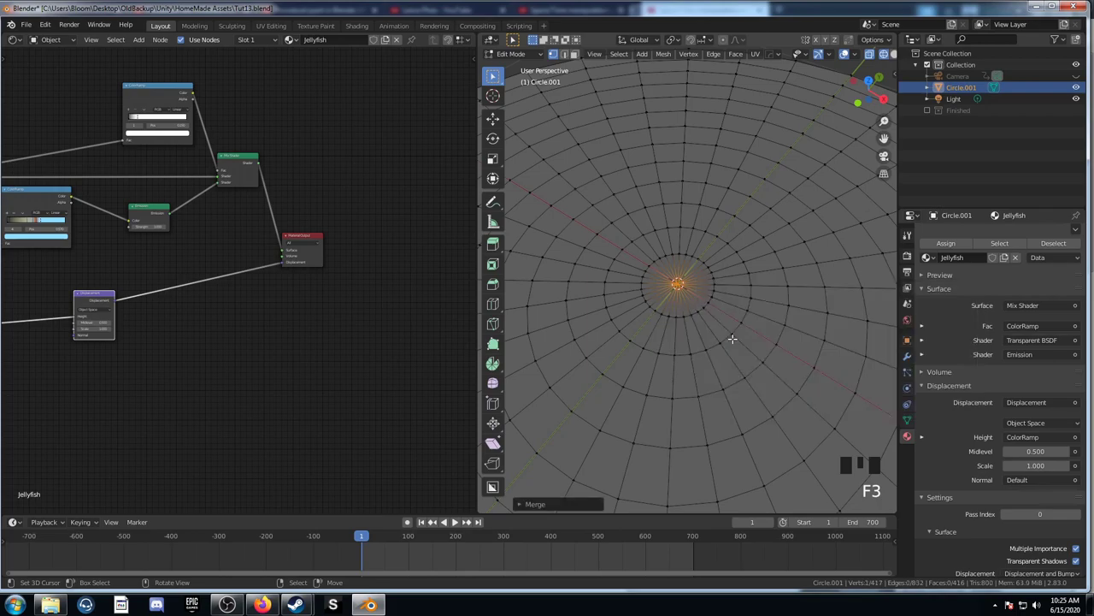
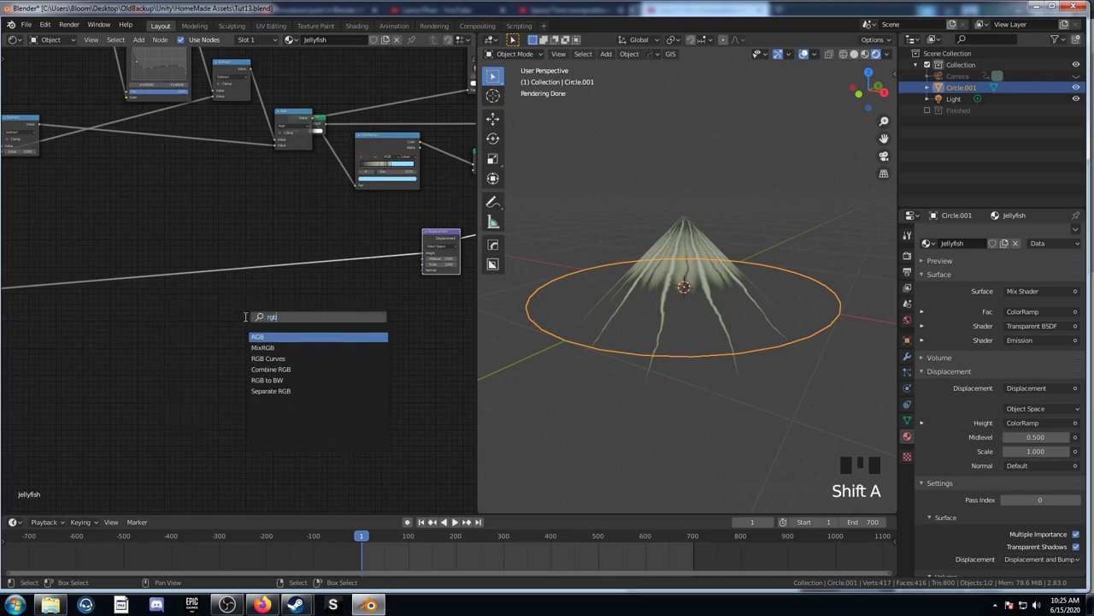
Insert an RGB Curves node before the Displacement Height to round the disc into a dome
{"action": "key", "text": "Down"}
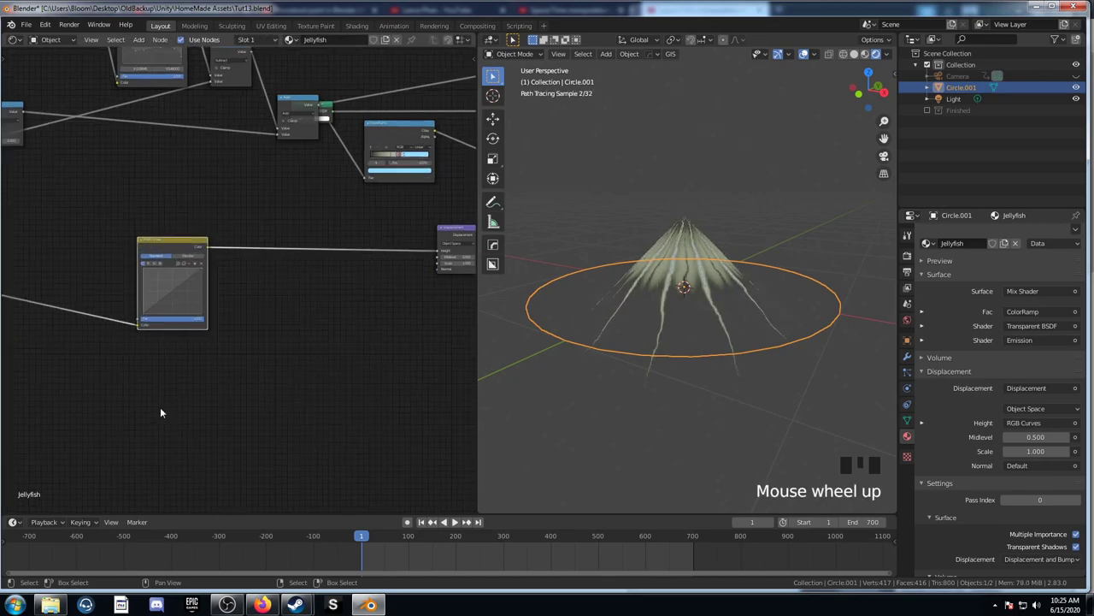